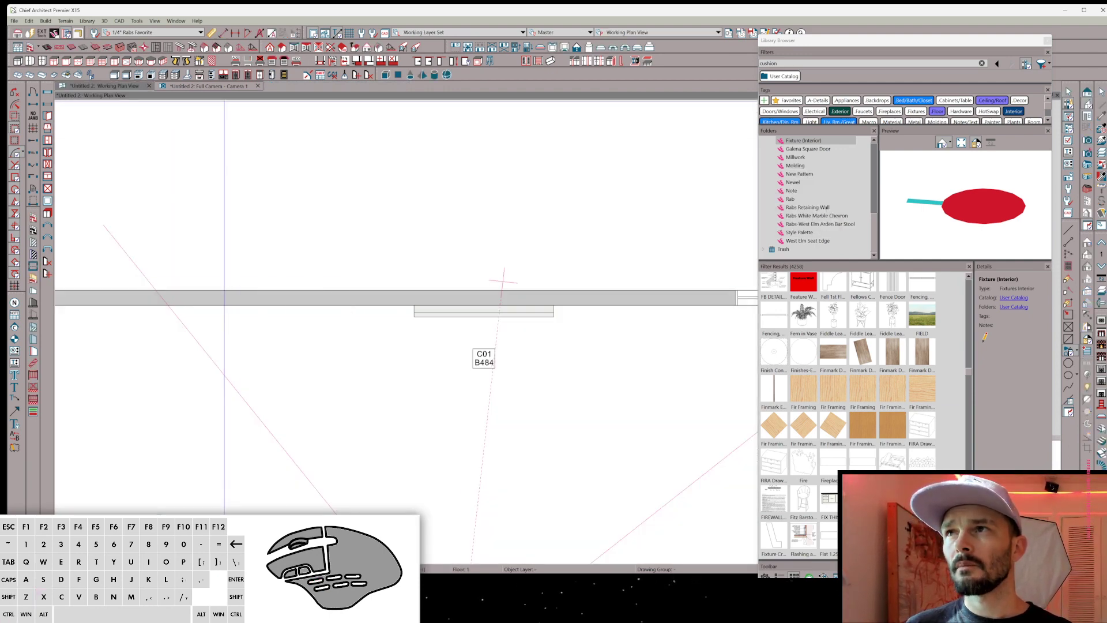
# Switch from the plan to the full 3D camera view of the wall panels.
pyautogui.press('ctrl+Tab')
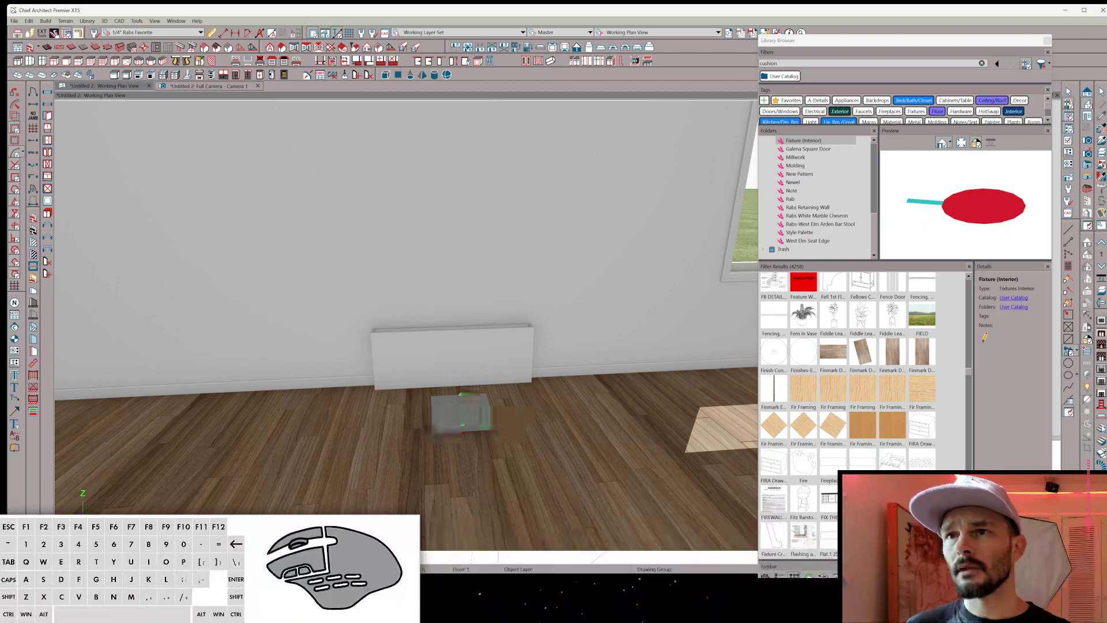
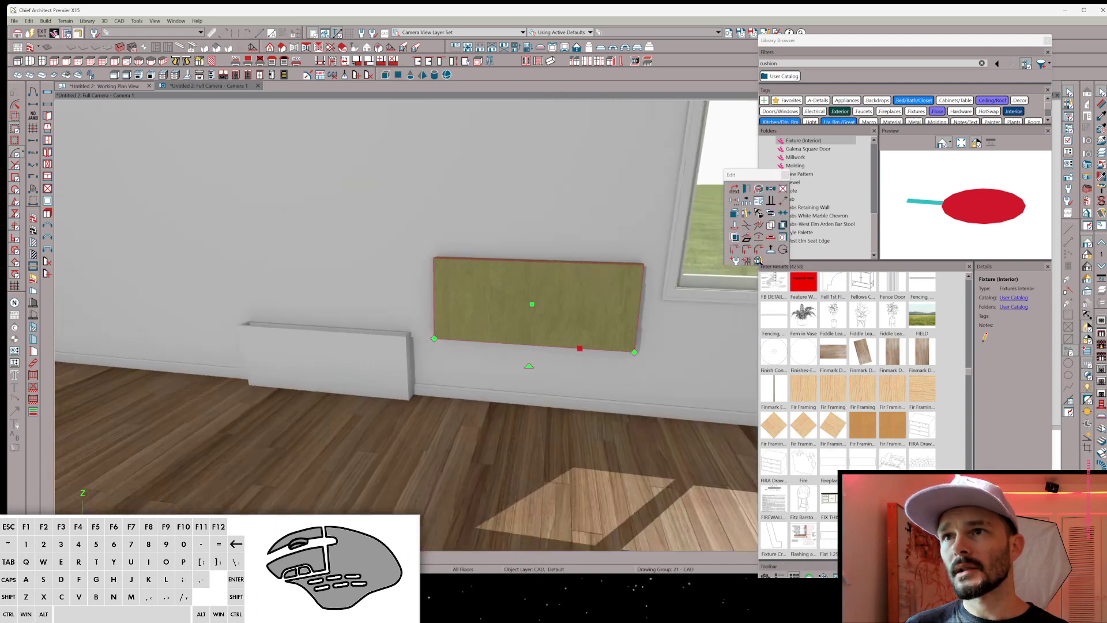
# Convert the wooden panel into a symbol without adding it to the library.
pyautogui.press('ctrl+6')
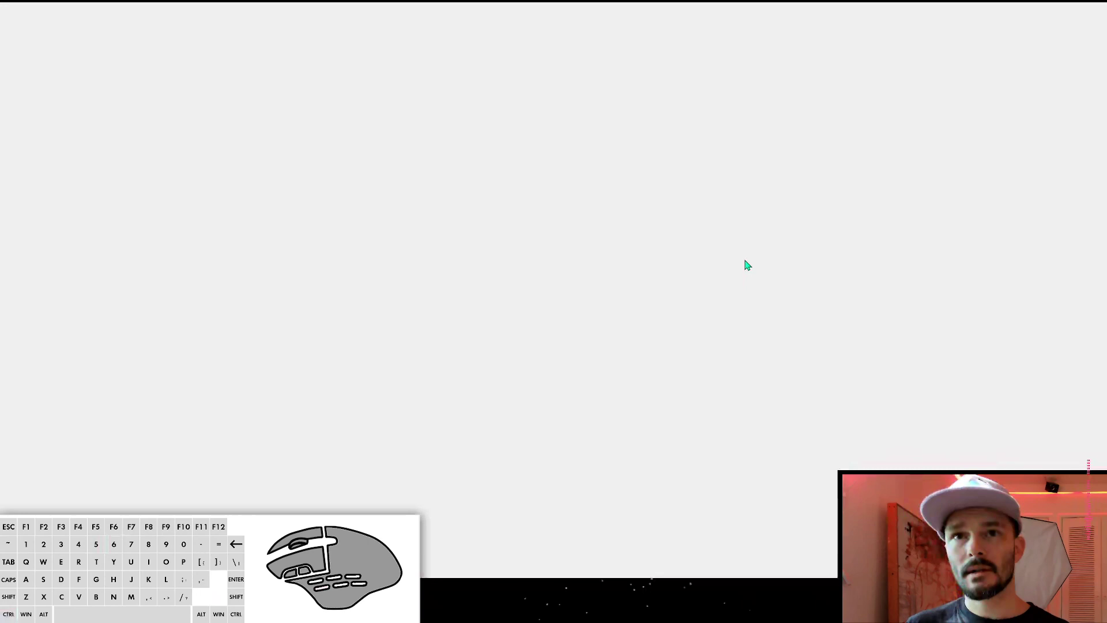
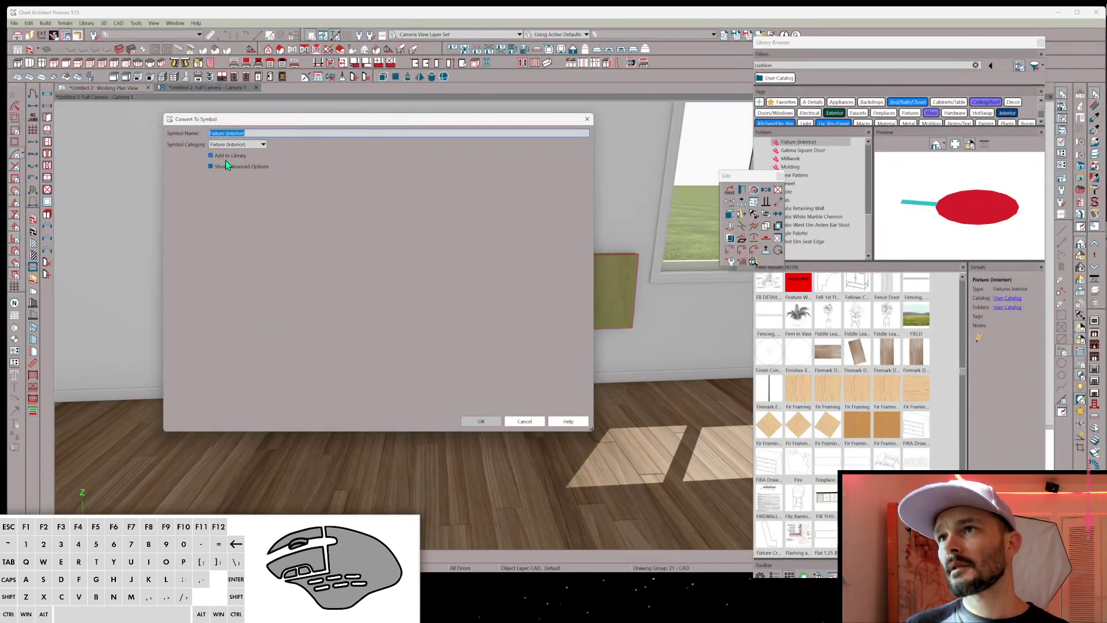
pyautogui.click(227, 157)
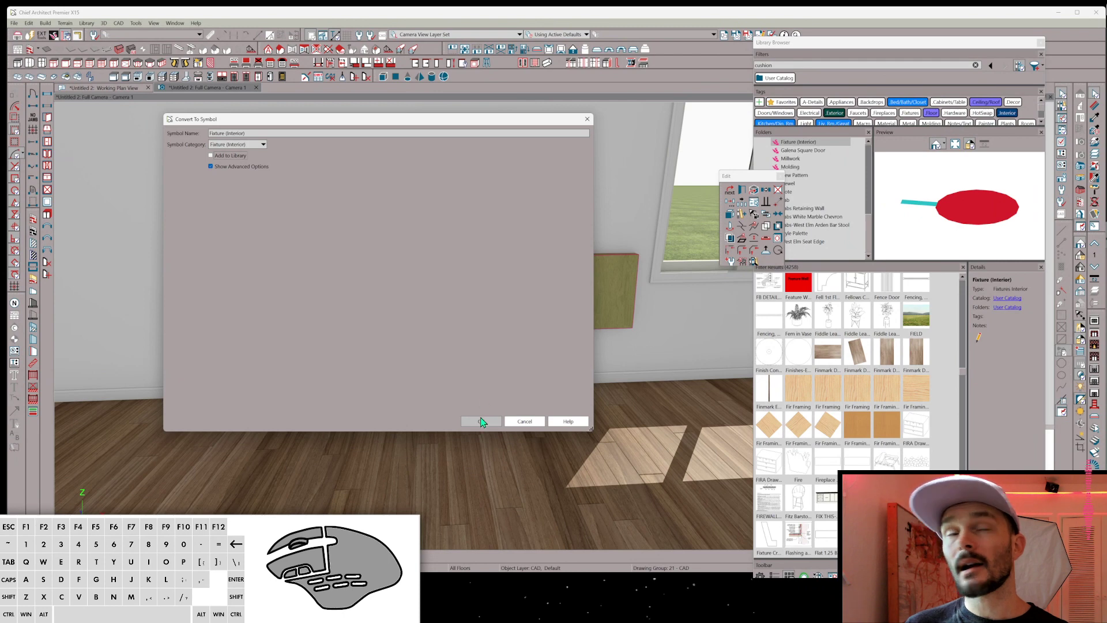
pyautogui.click(486, 420)
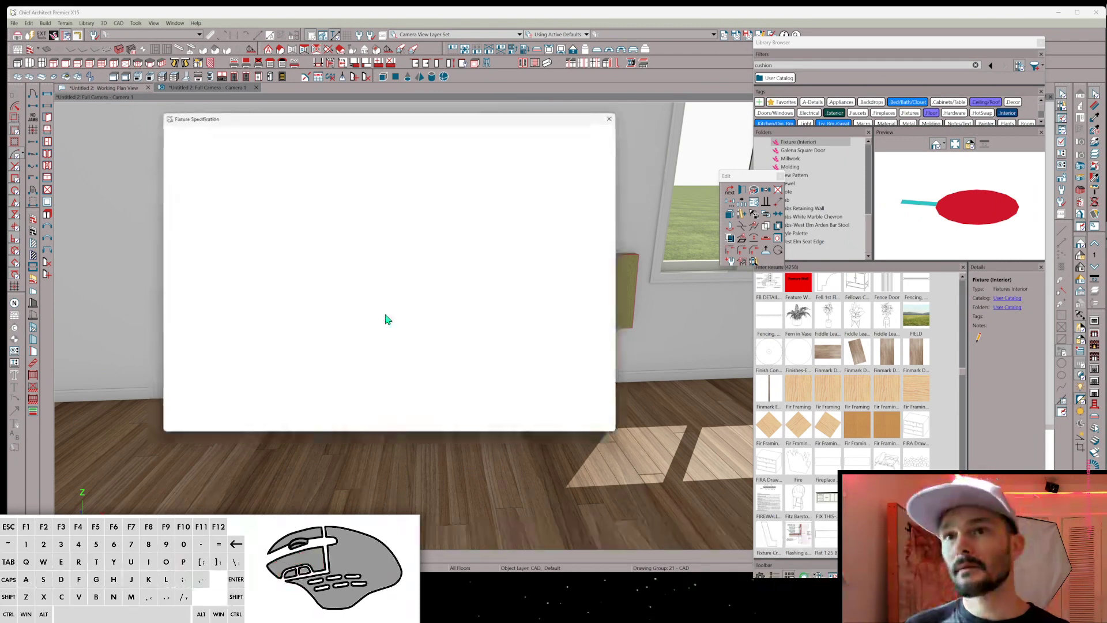
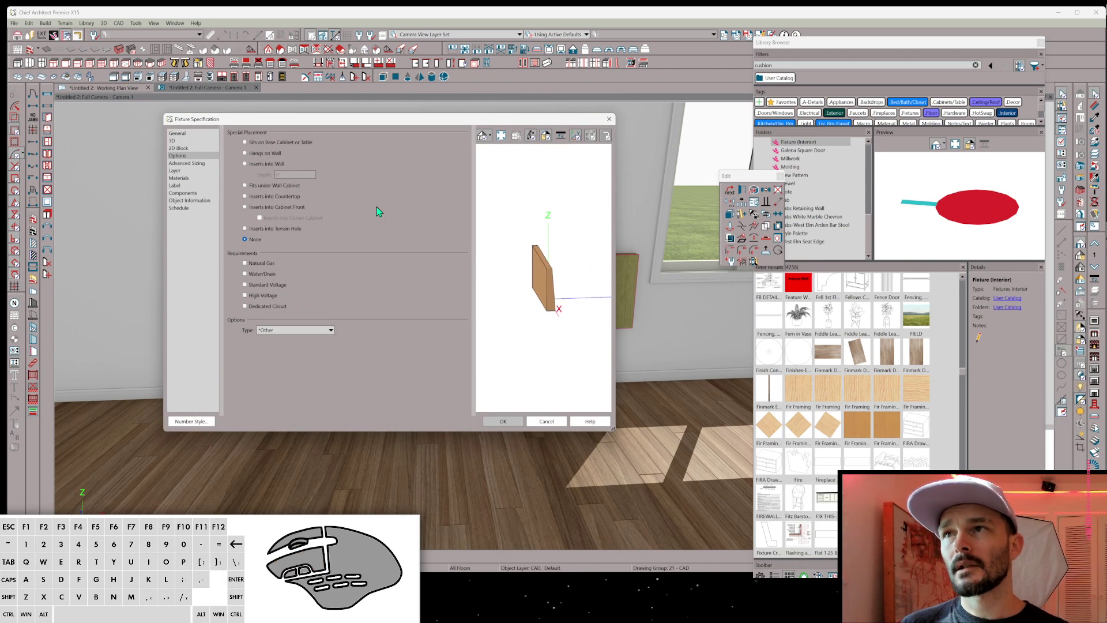
# Set the fixture to rotate 90°, insert into countertops, and be typed as a kitchen sink.
pyautogui.click(193, 142)
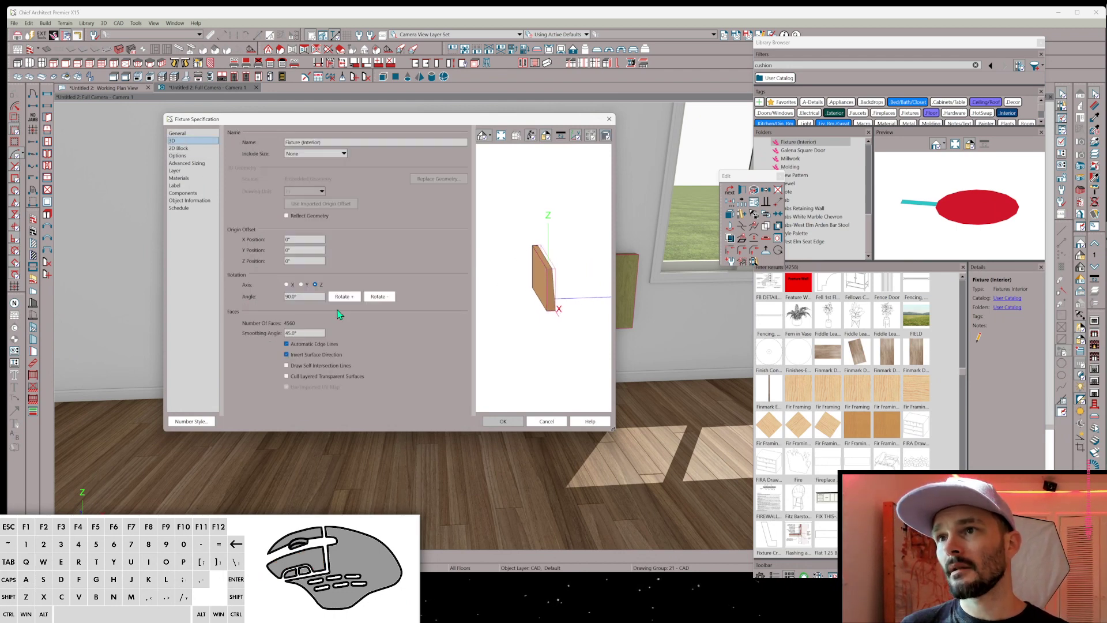
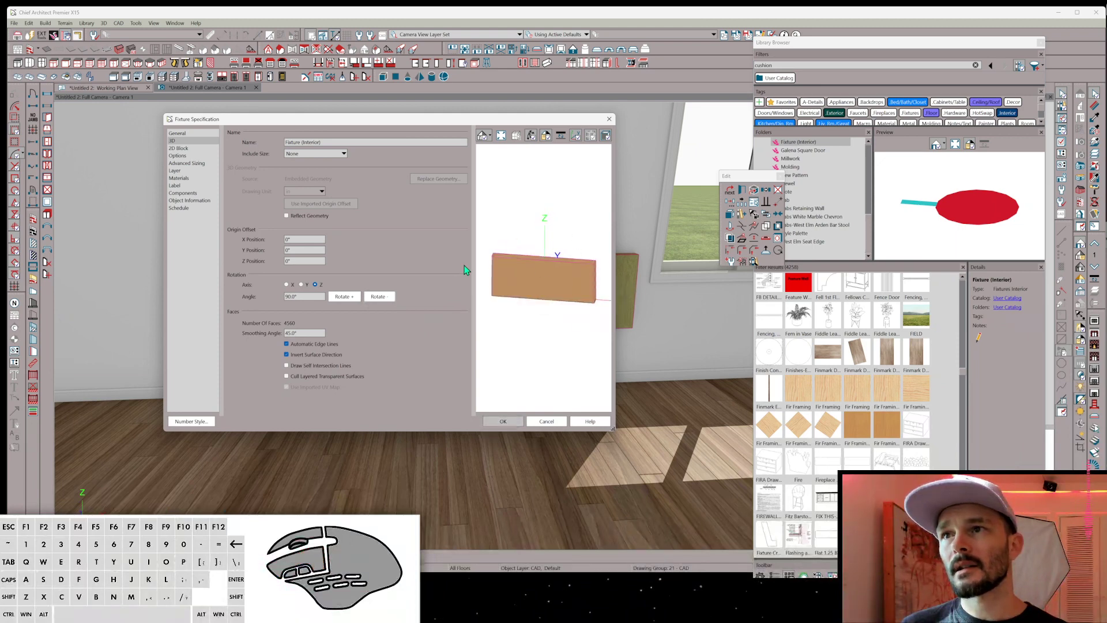
pyautogui.click(193, 155)
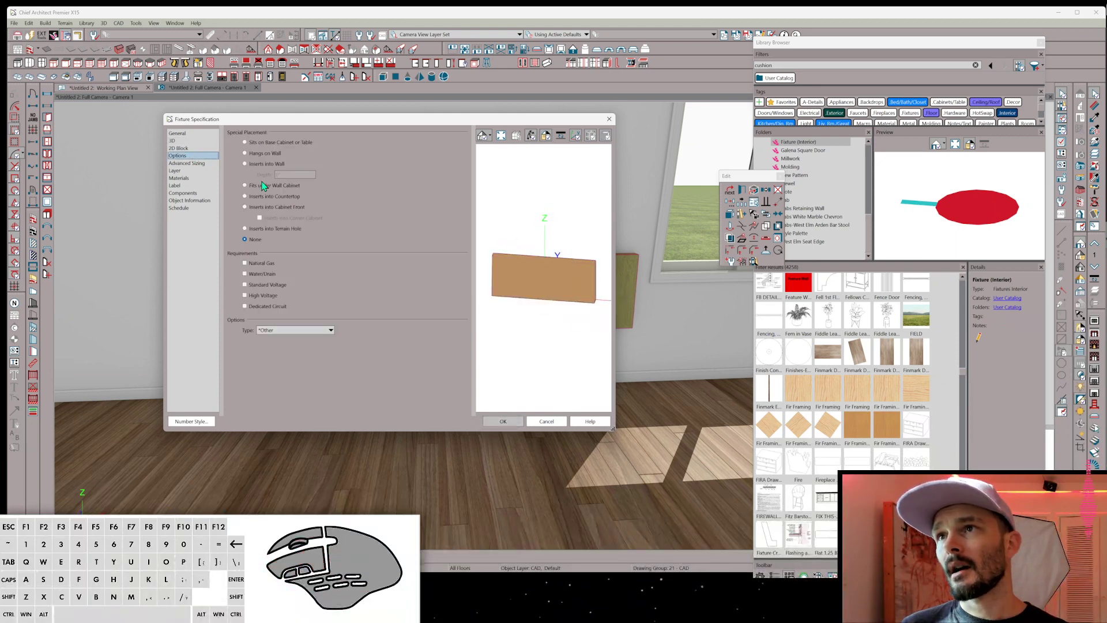
pyautogui.press('ctrl+6')
pyautogui.click(259, 199)
pyautogui.click(285, 331)
pyautogui.click(285, 474)
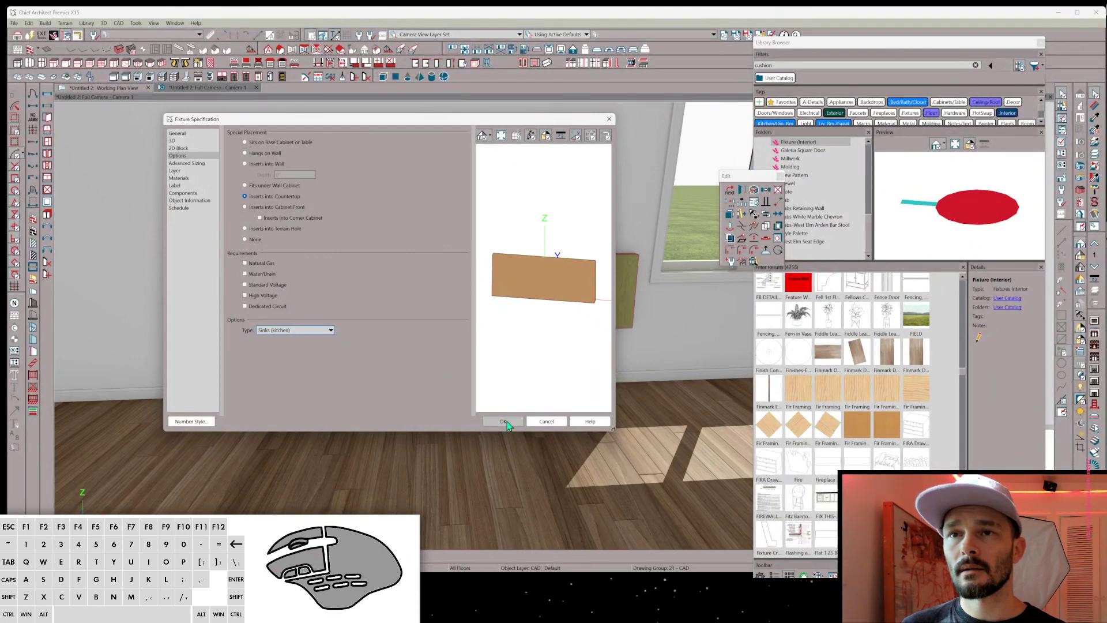
pyautogui.click(511, 422)
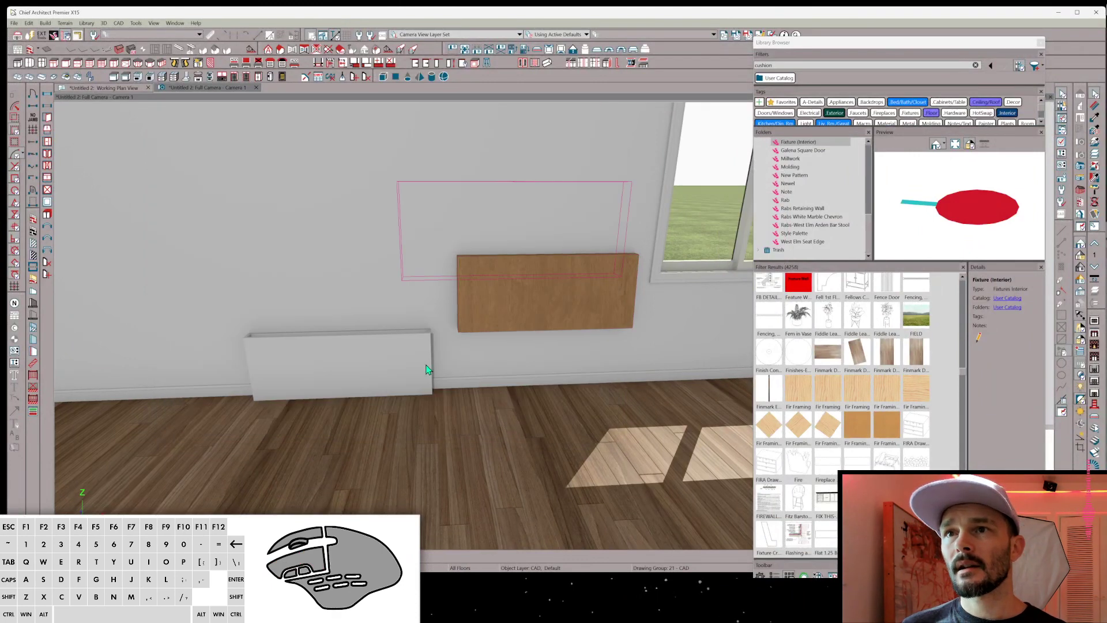
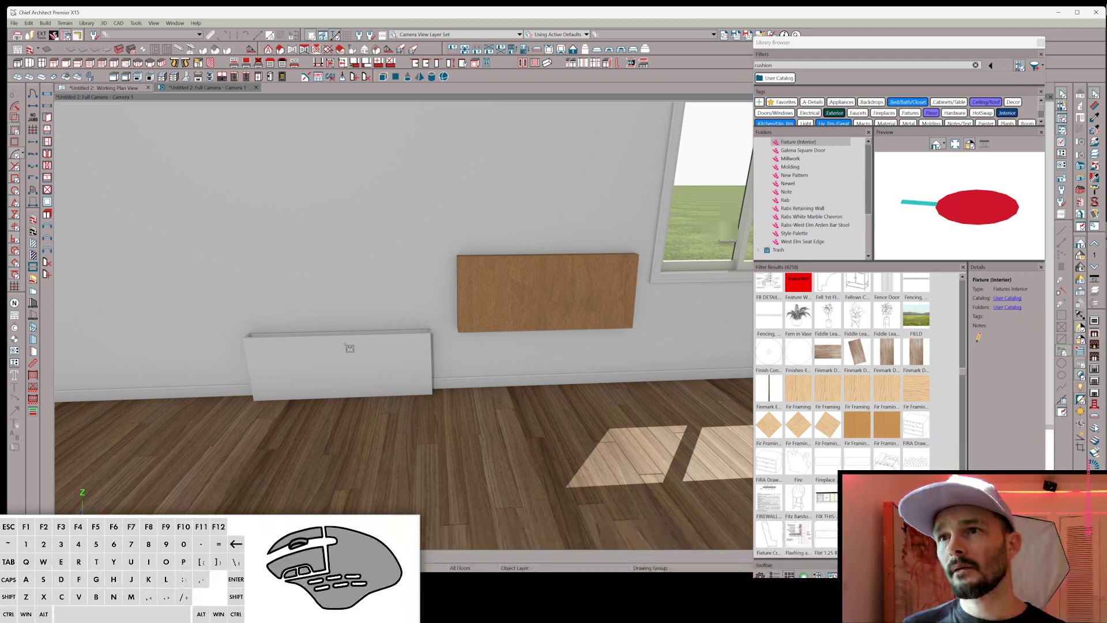
# Duplicate the wooden panel fixture onto the low white panel.
pyautogui.press('space')
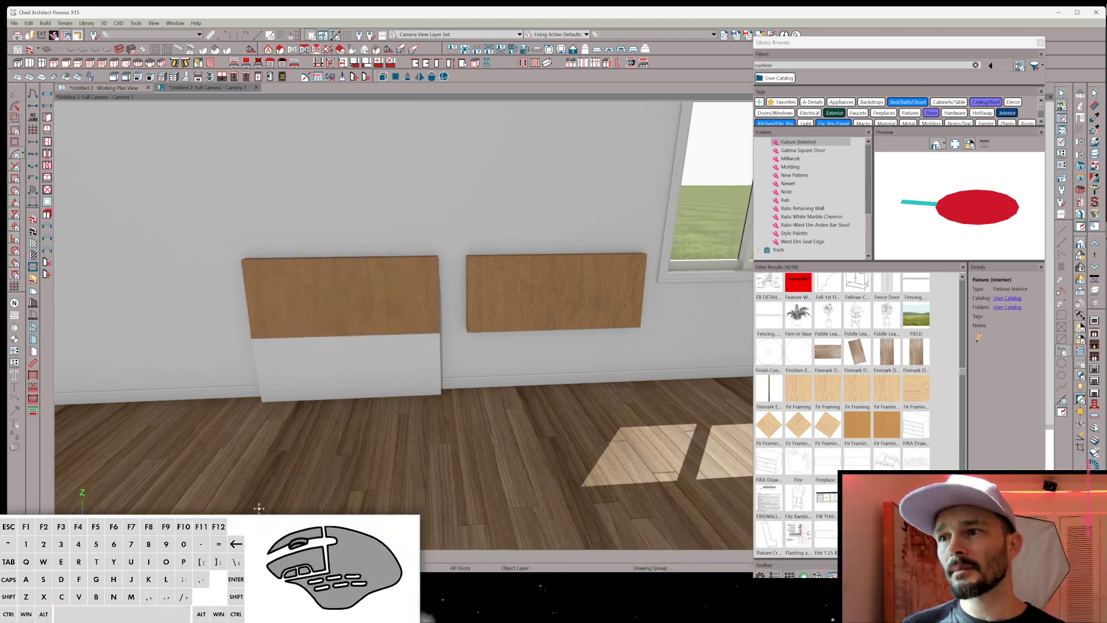
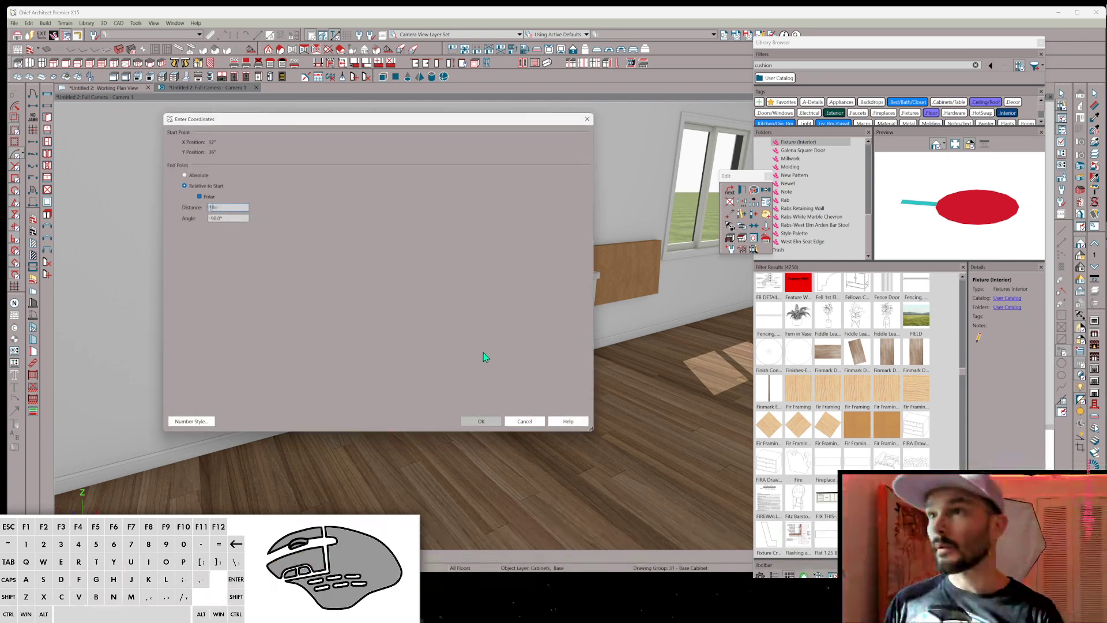
# Place the base cabinet from the typed coordinates and open its specification.
pyautogui.press('Tab')
pyautogui.click(495, 420)
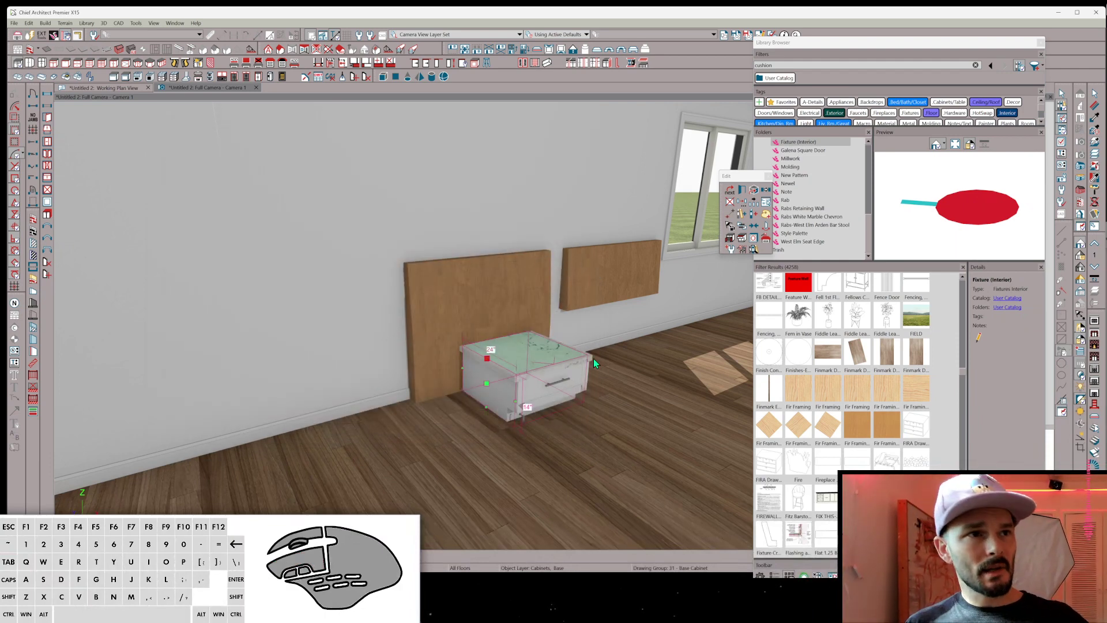
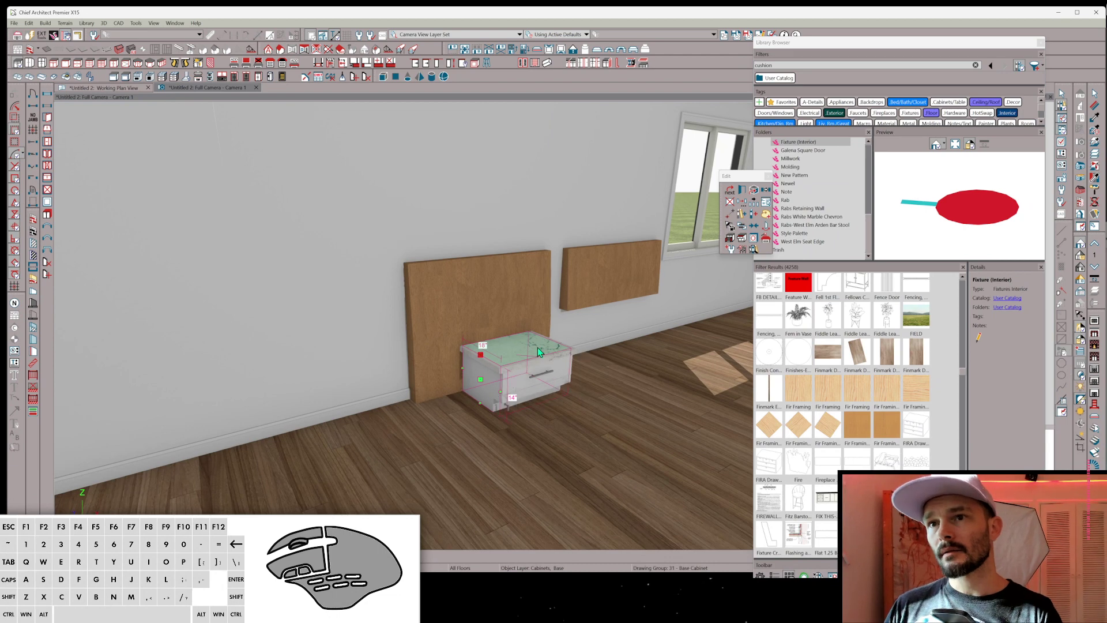
pyautogui.click(484, 379)
pyautogui.press('i')
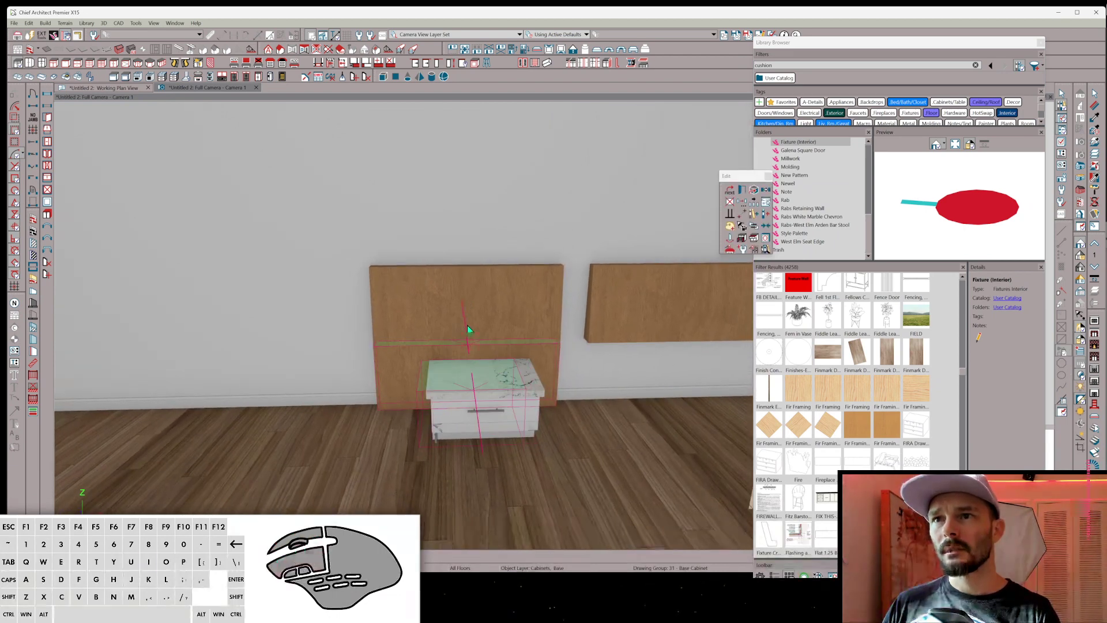
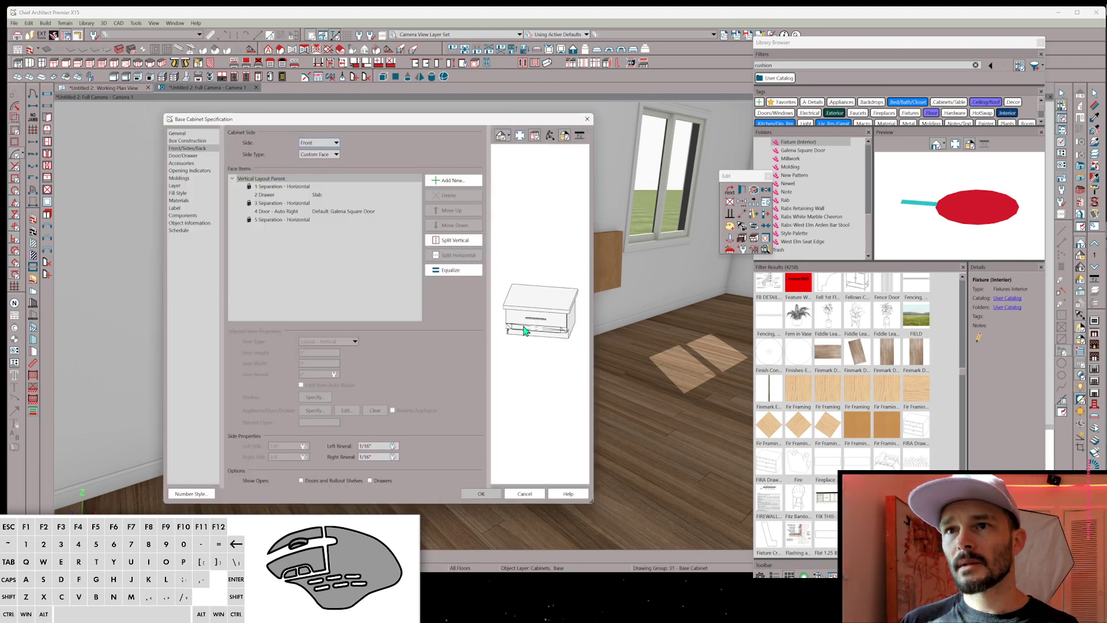
# Remove the door opening and separation items and change the drawer into a panel door.
pyautogui.click(530, 329)
pyautogui.click(460, 199)
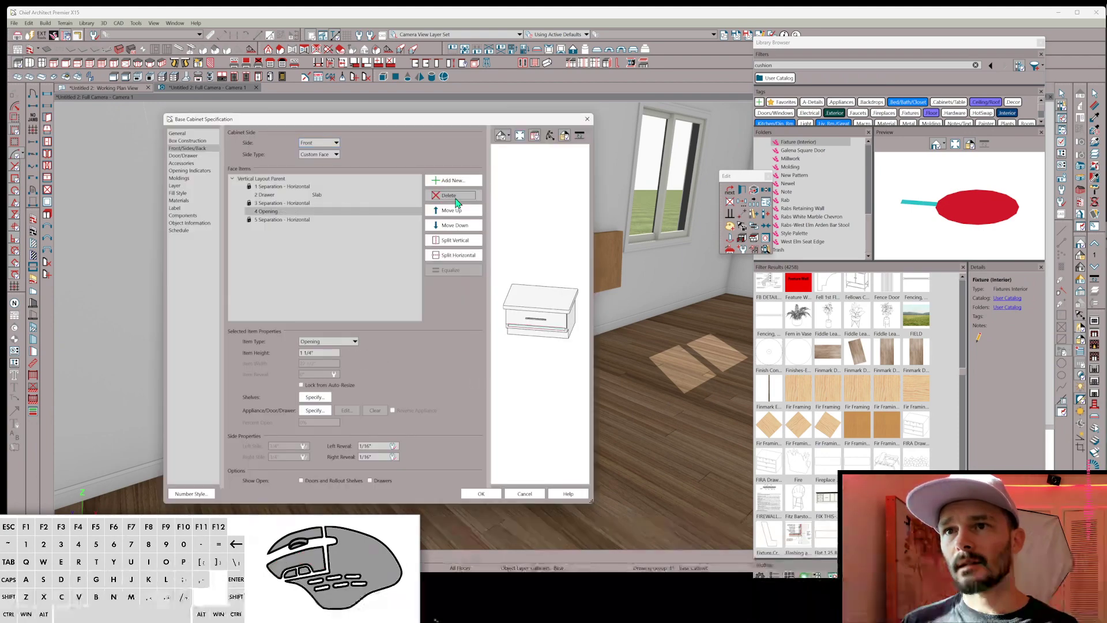
pyautogui.click(459, 200)
pyautogui.click(514, 321)
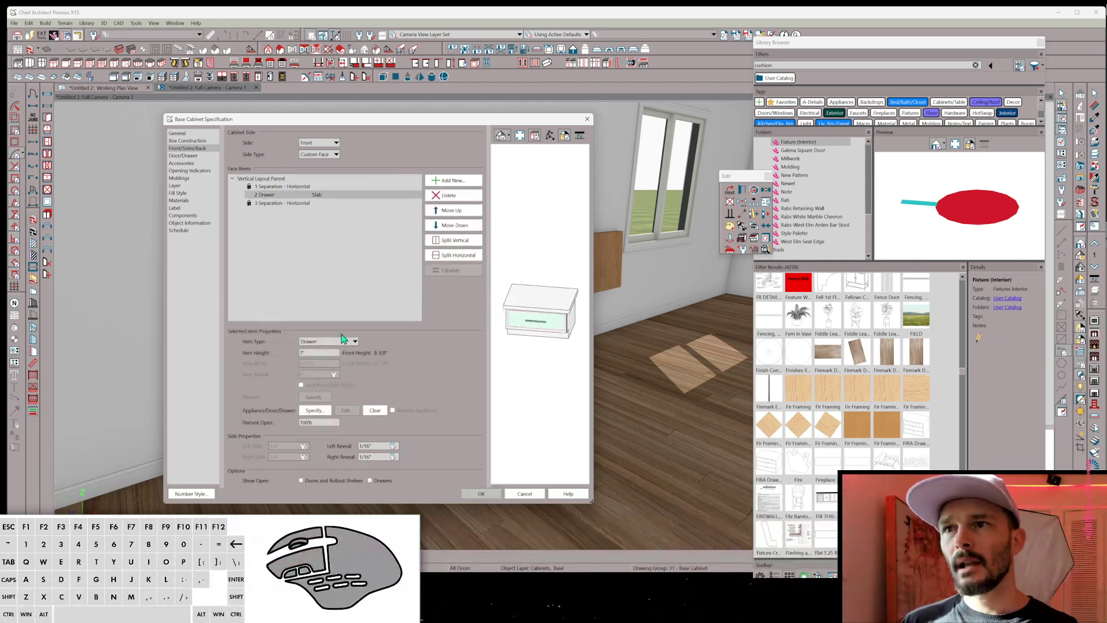
pyautogui.click(330, 342)
pyautogui.click(326, 417)
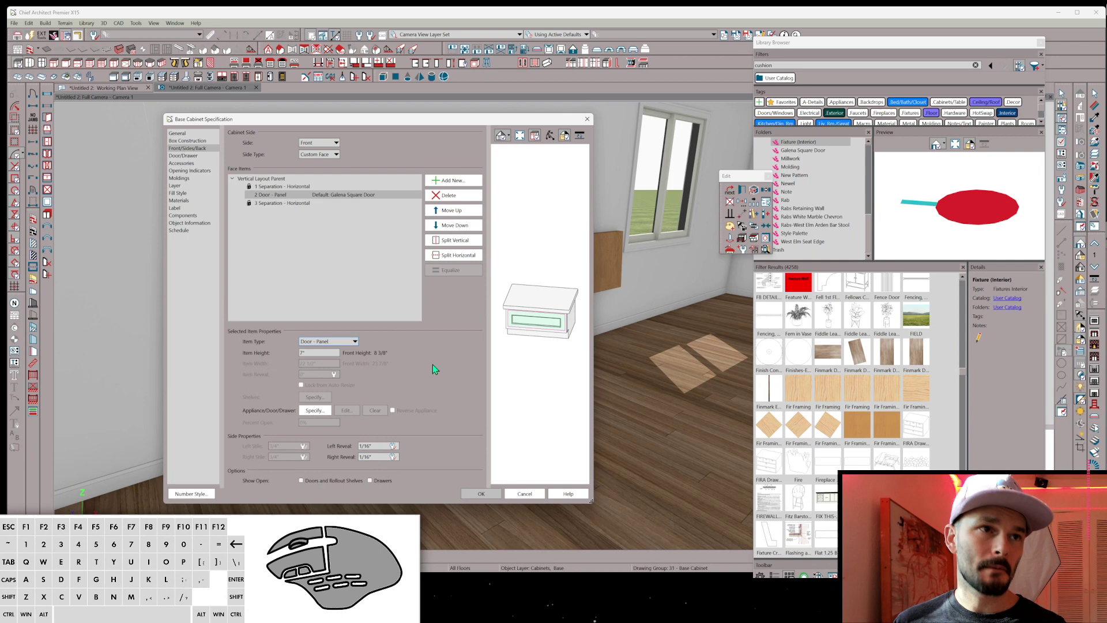
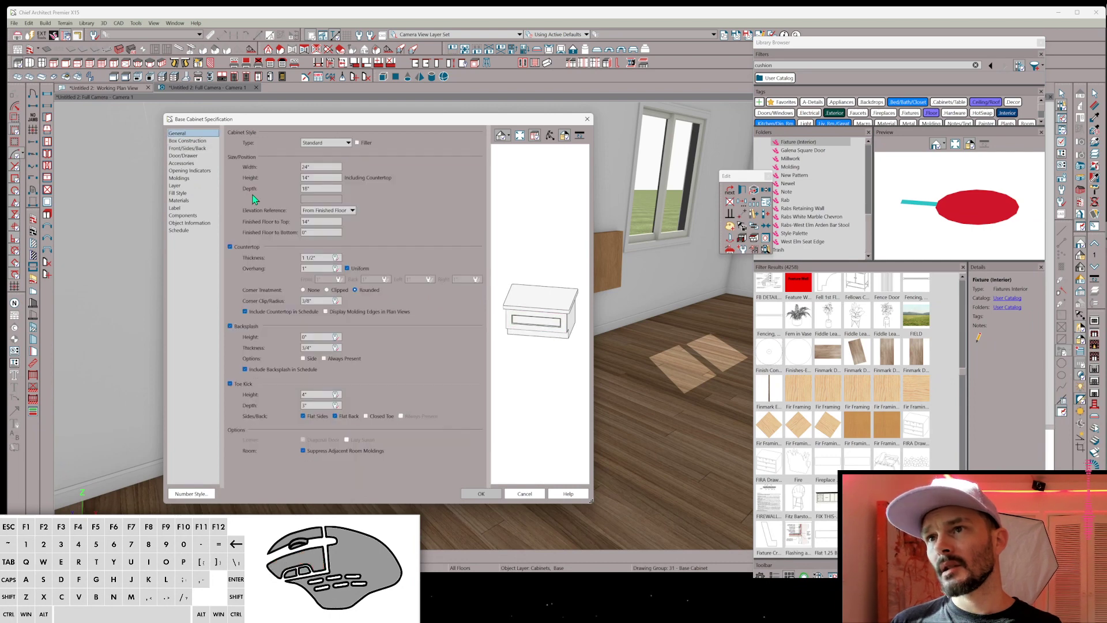
# Set the countertop overhang to be entered separately for each side.
pyautogui.click(356, 270)
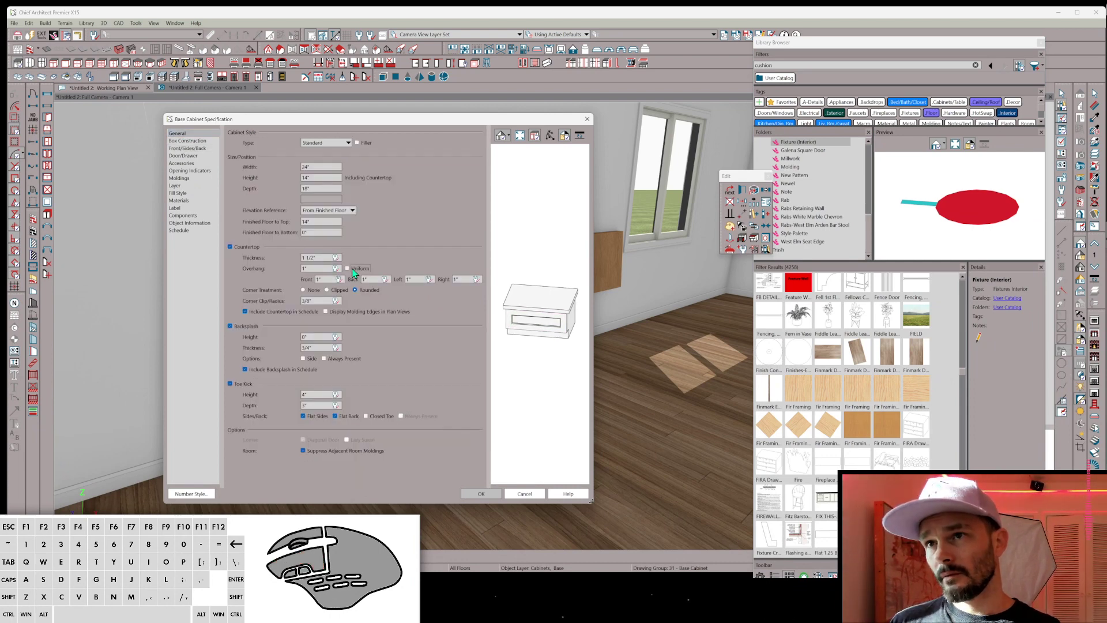
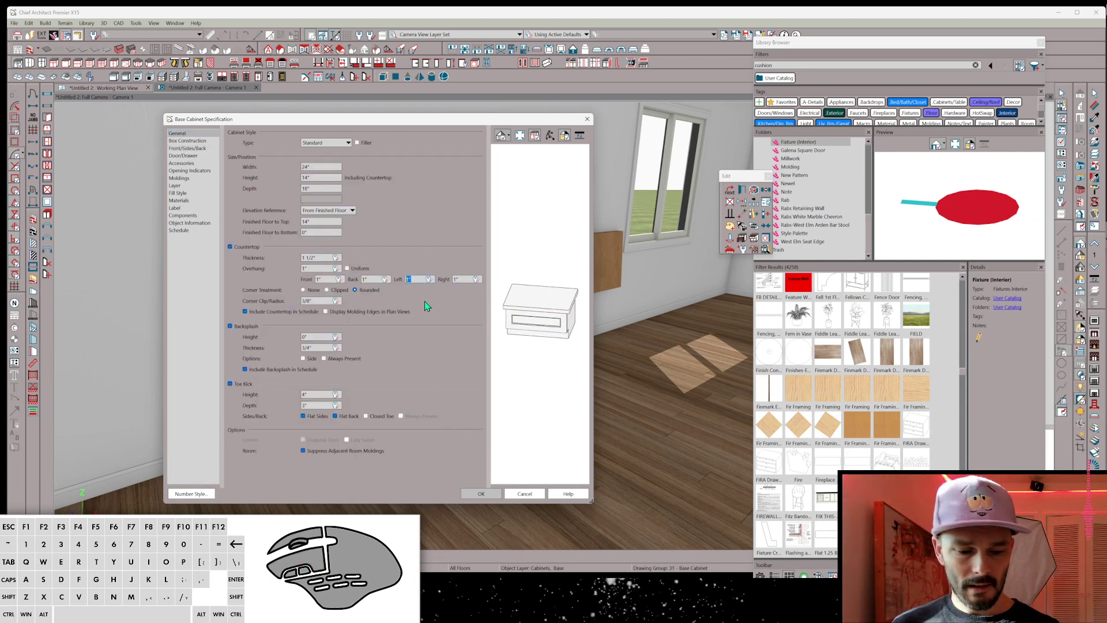
pyautogui.press('Tab')
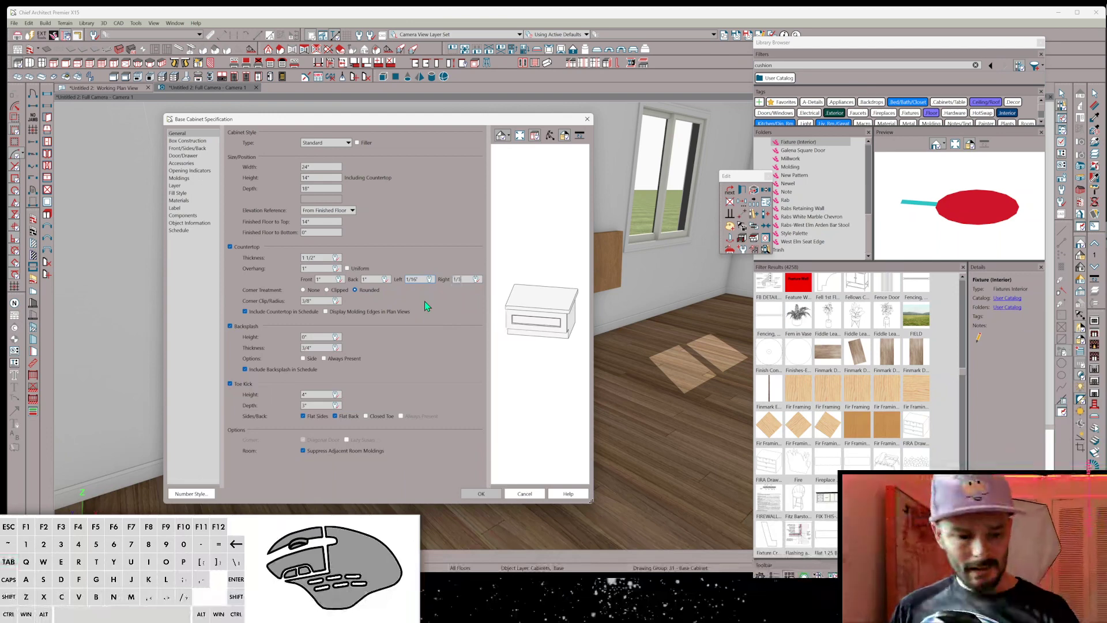
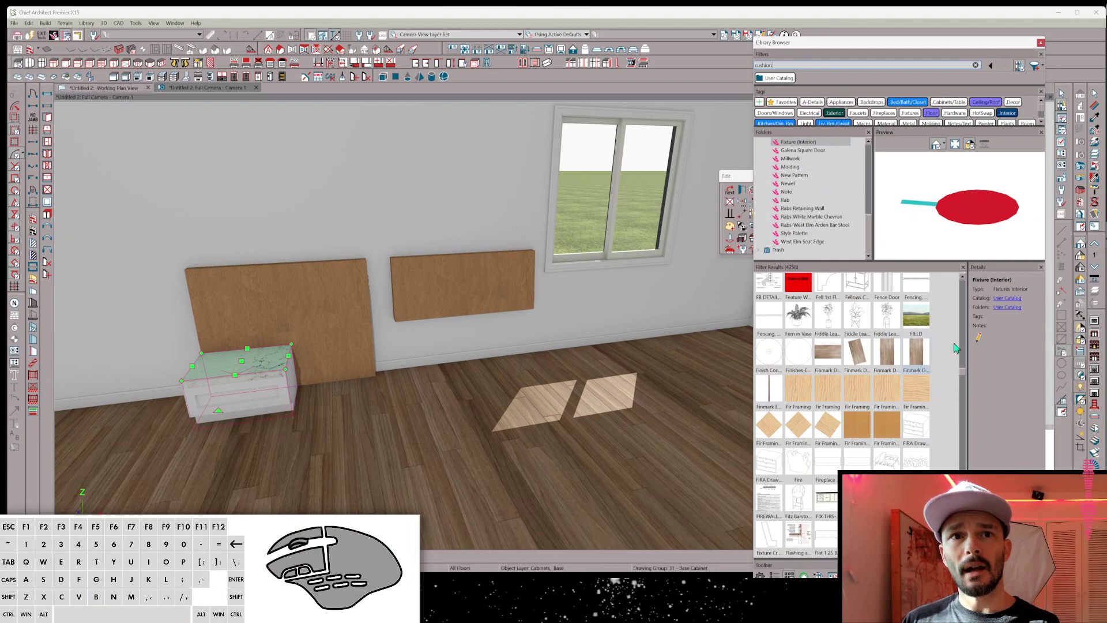
# Search the Library Browser for cushion items.
pyautogui.moveTo(965, 373); pyautogui.dragTo(970, 282)
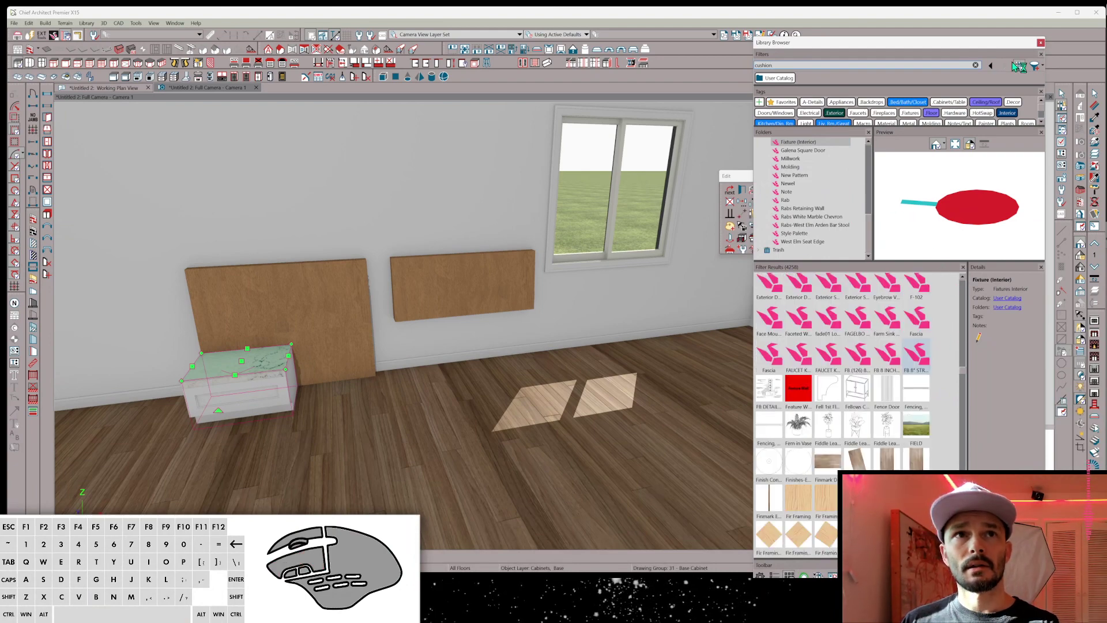
pyautogui.click(1023, 68)
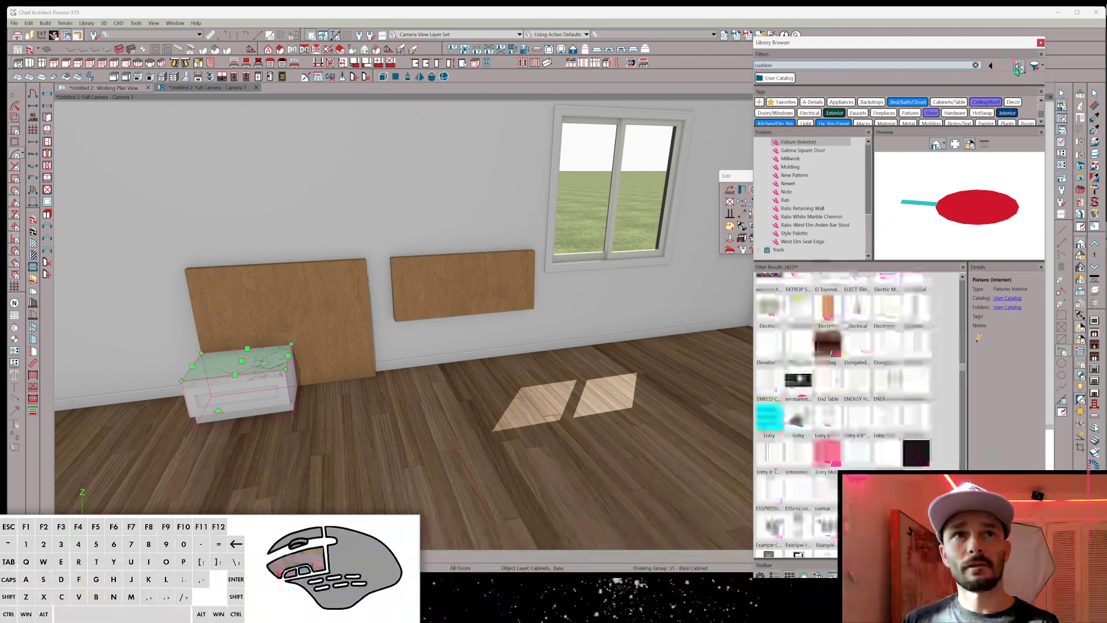
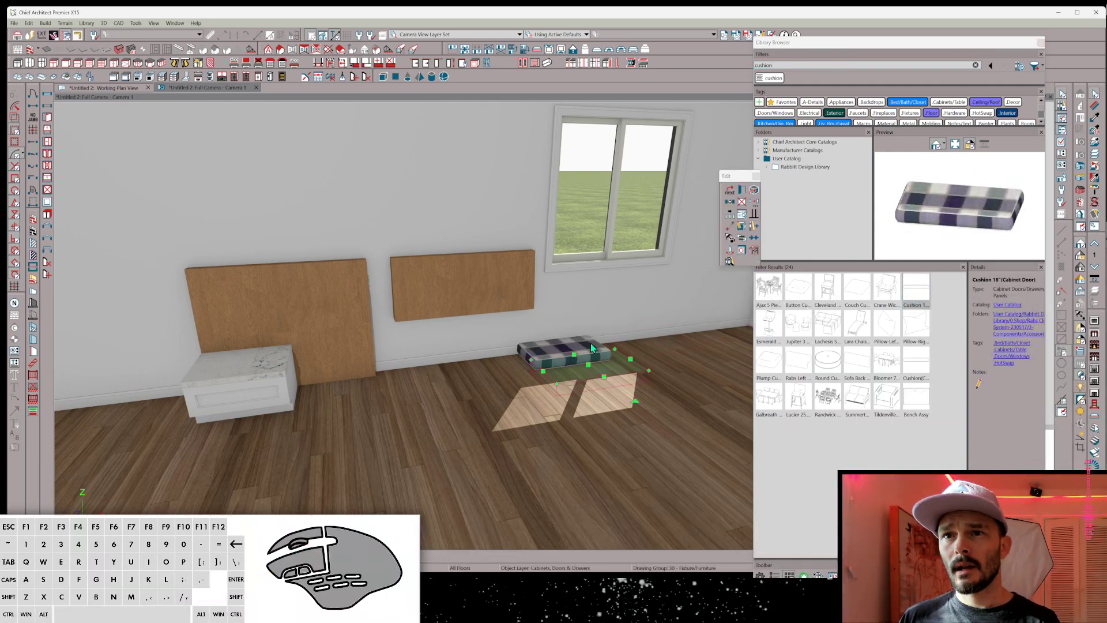
# Review the cushion's General, 3D and 2D Block panels and reach Advanced Sizing.
pyautogui.press('e')
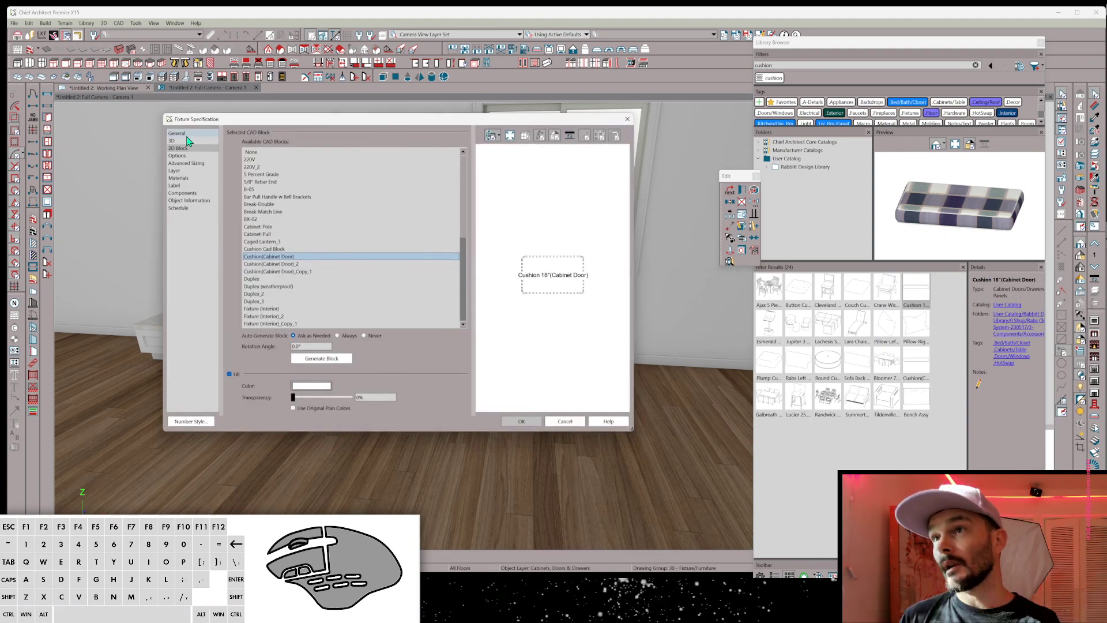
pyautogui.click(191, 137)
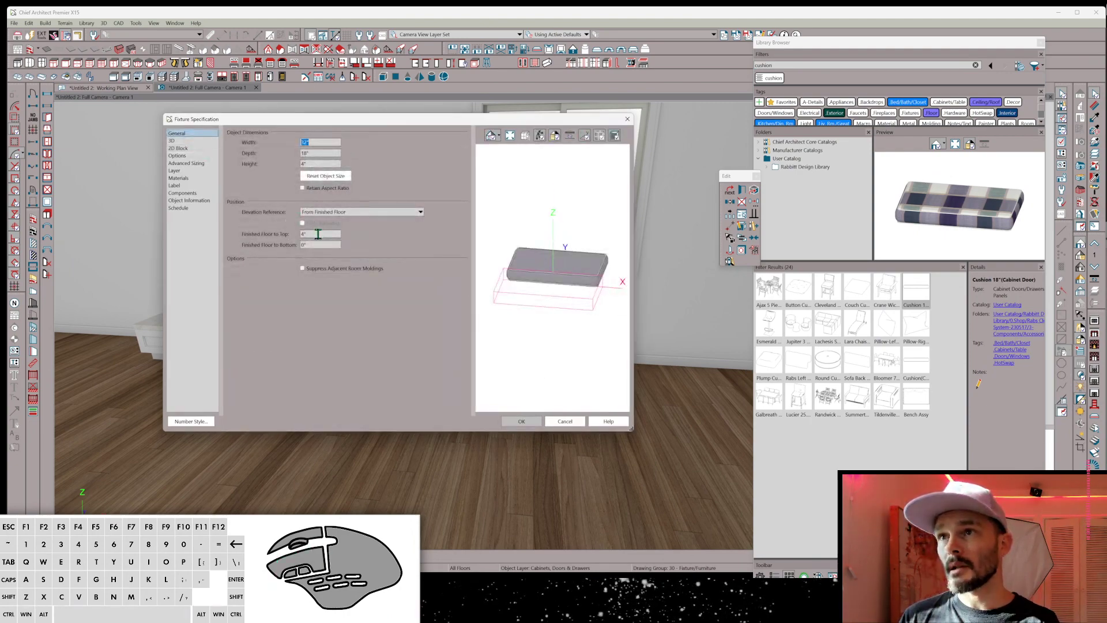
pyautogui.click(183, 146)
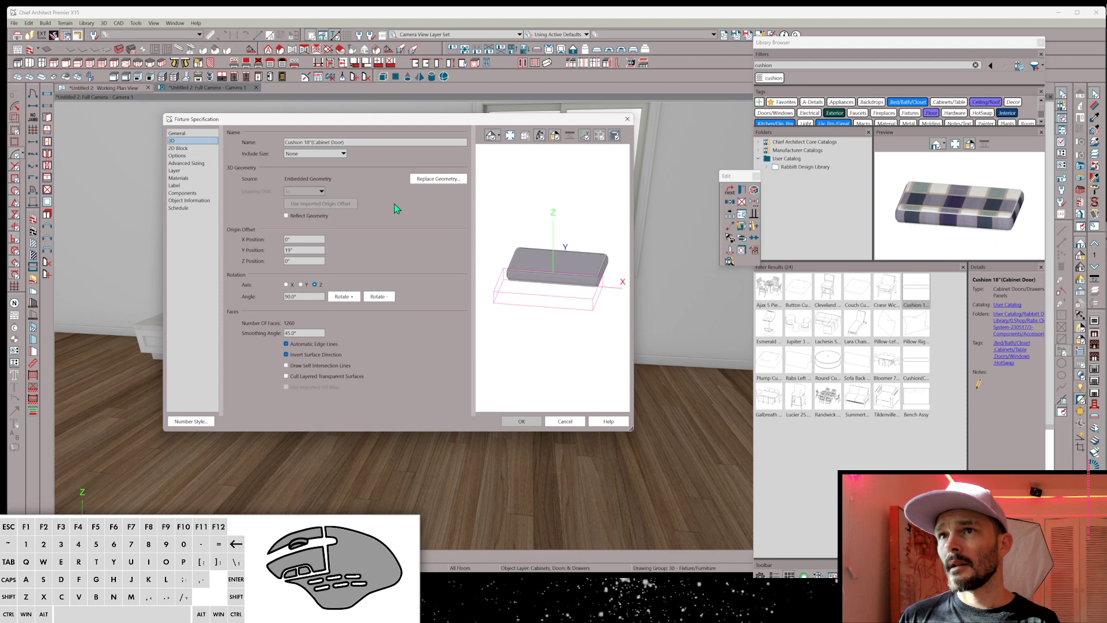
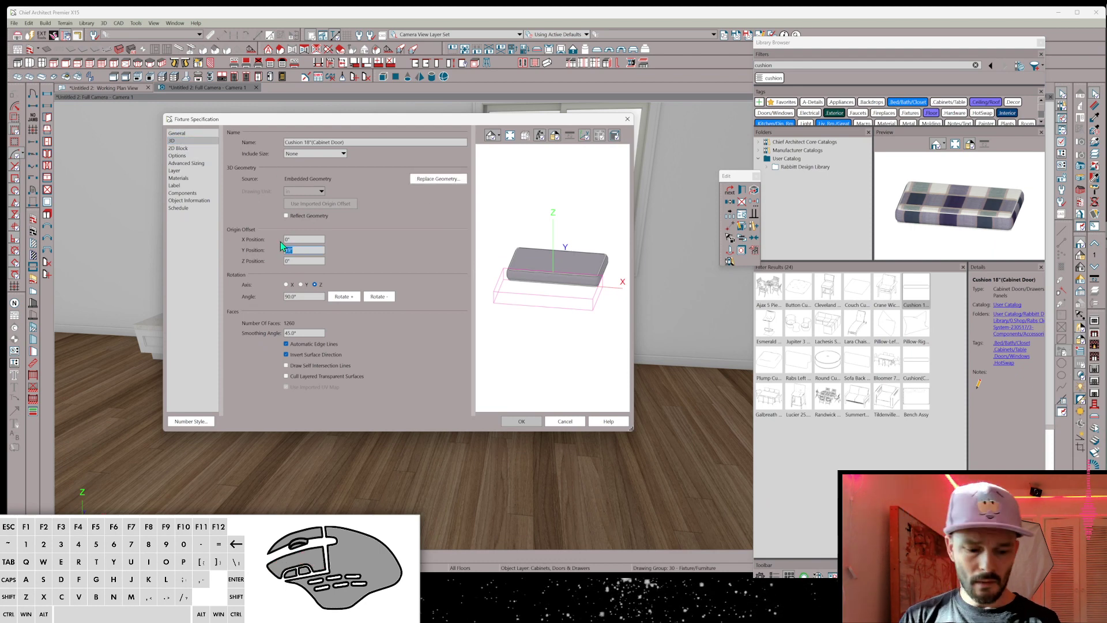
pyautogui.click(191, 152)
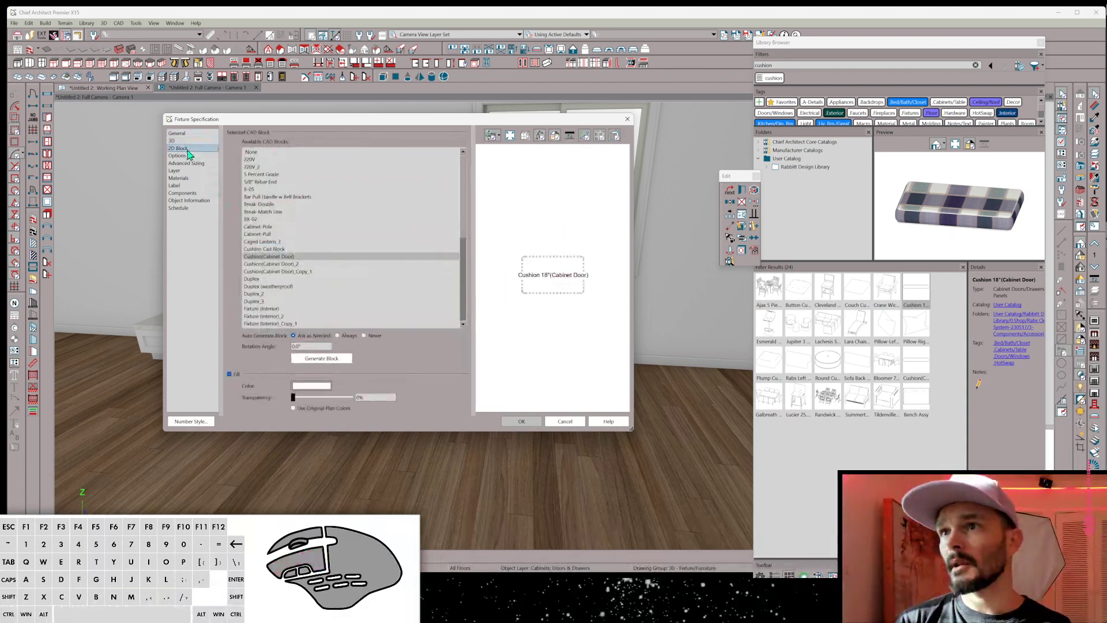
pyautogui.click(189, 159)
pyautogui.click(190, 166)
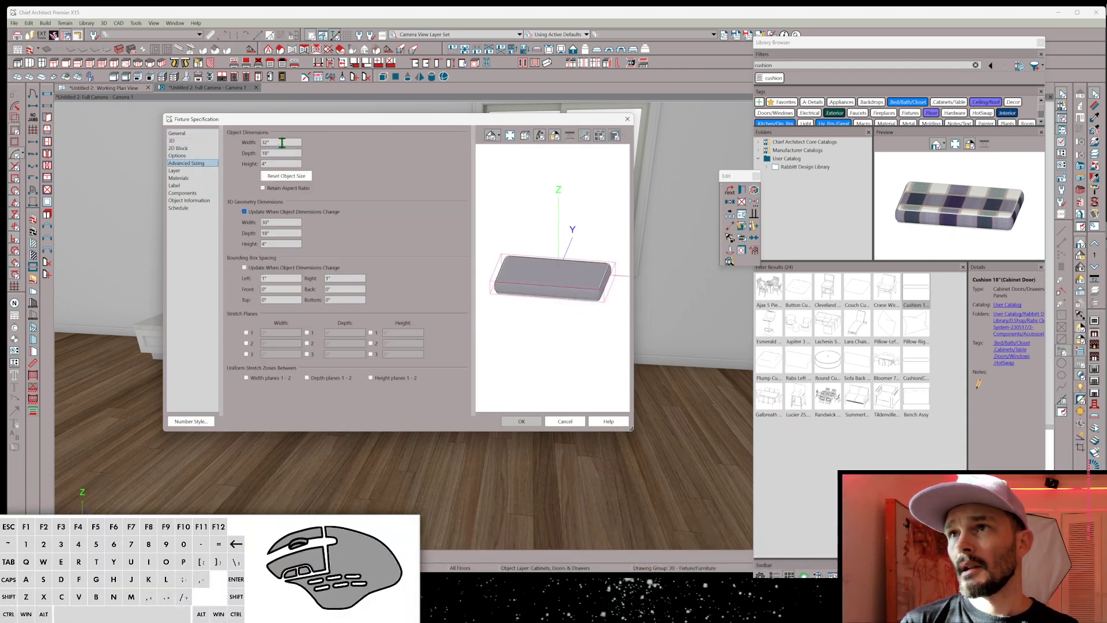
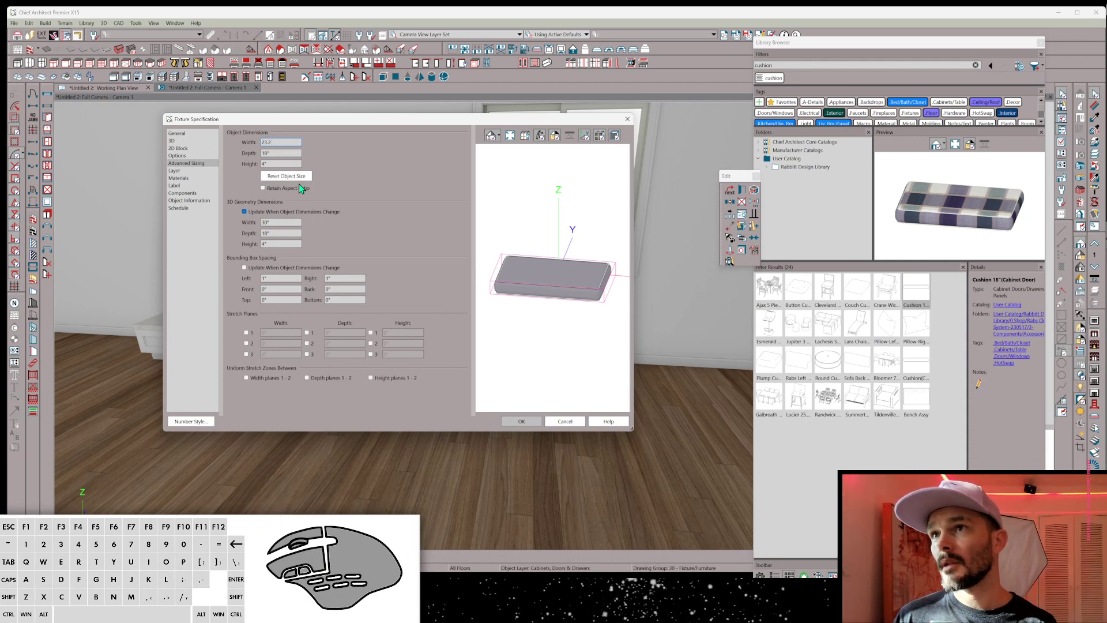
# Set the cushion width to 21 1/2" and depth to 17 1/2".
pyautogui.press('BackSpace')
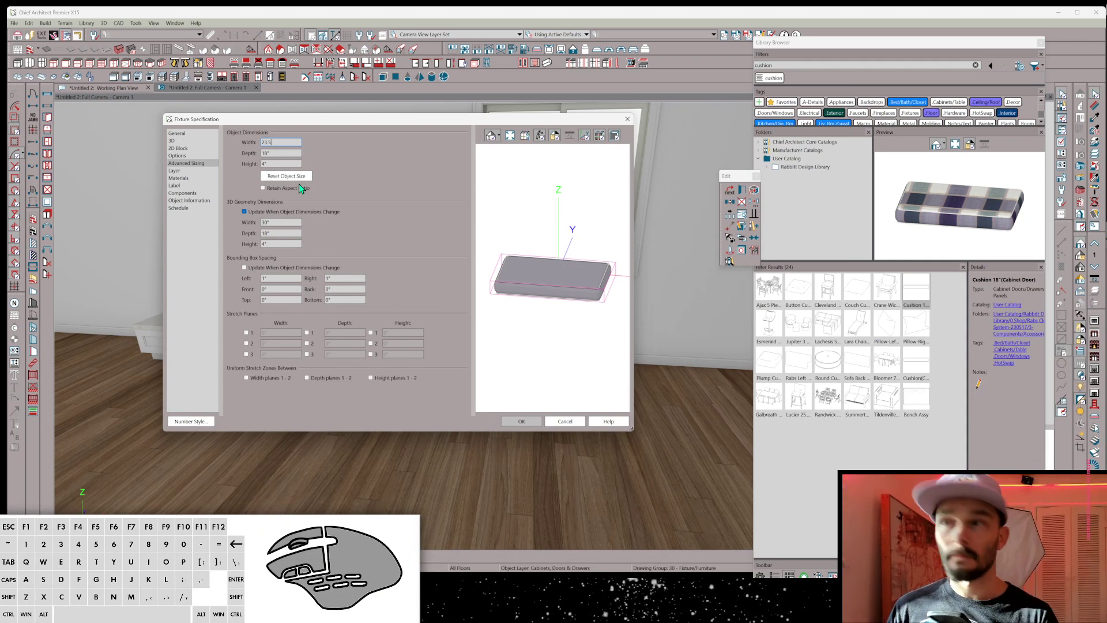
pyautogui.press('Tab')
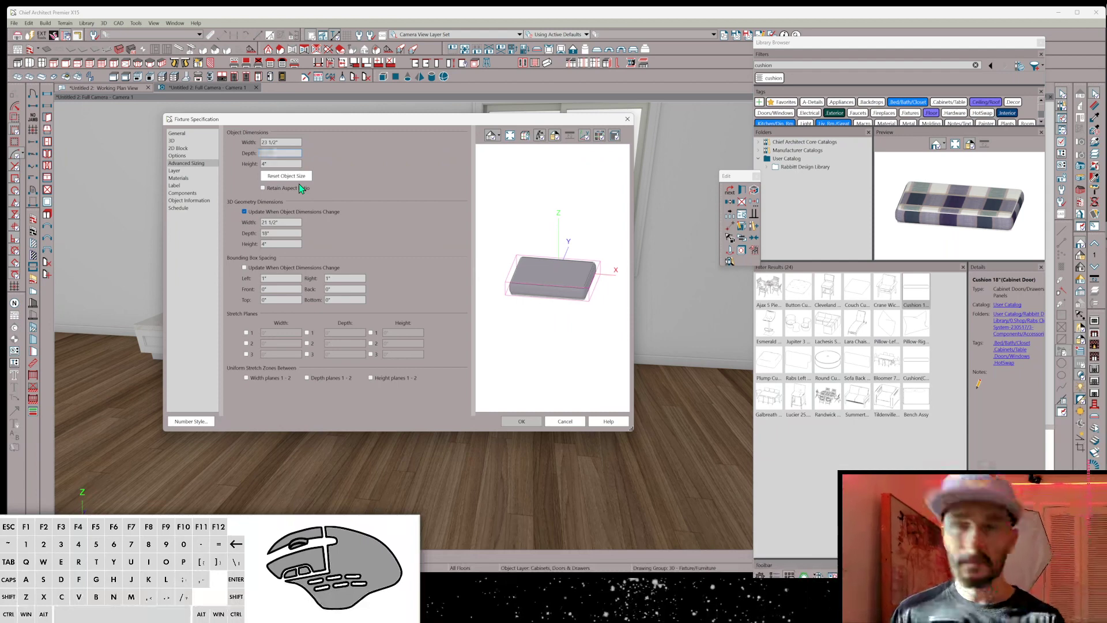
pyautogui.press('Tab')
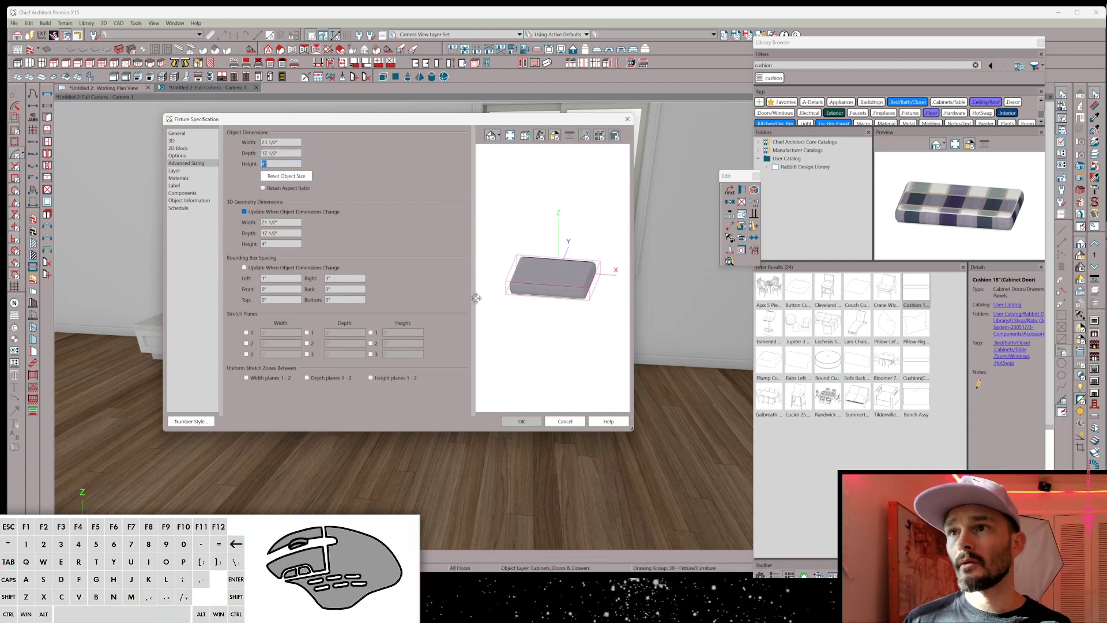
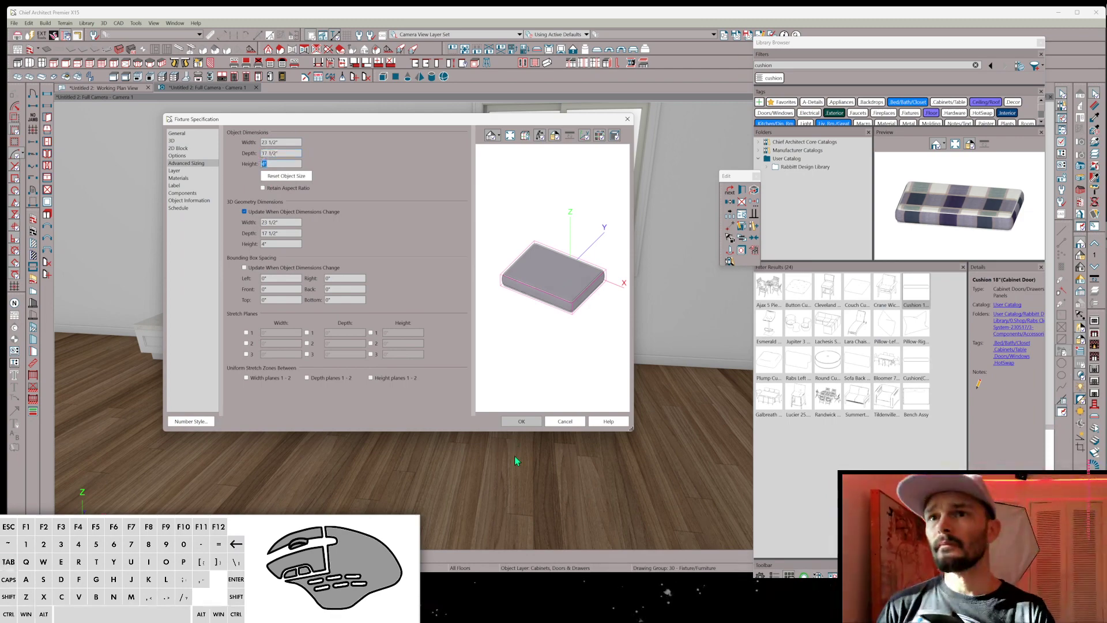
# Apply the new cushion dimensions and start converting the cushion into a symbol.
pyautogui.click(531, 423)
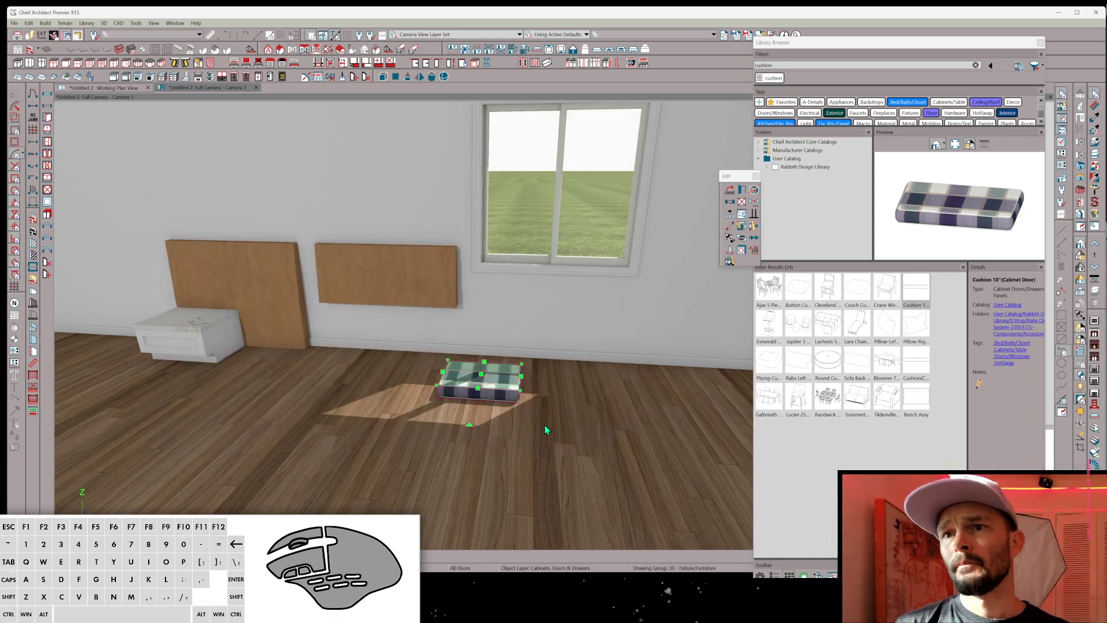
pyautogui.click(756, 249)
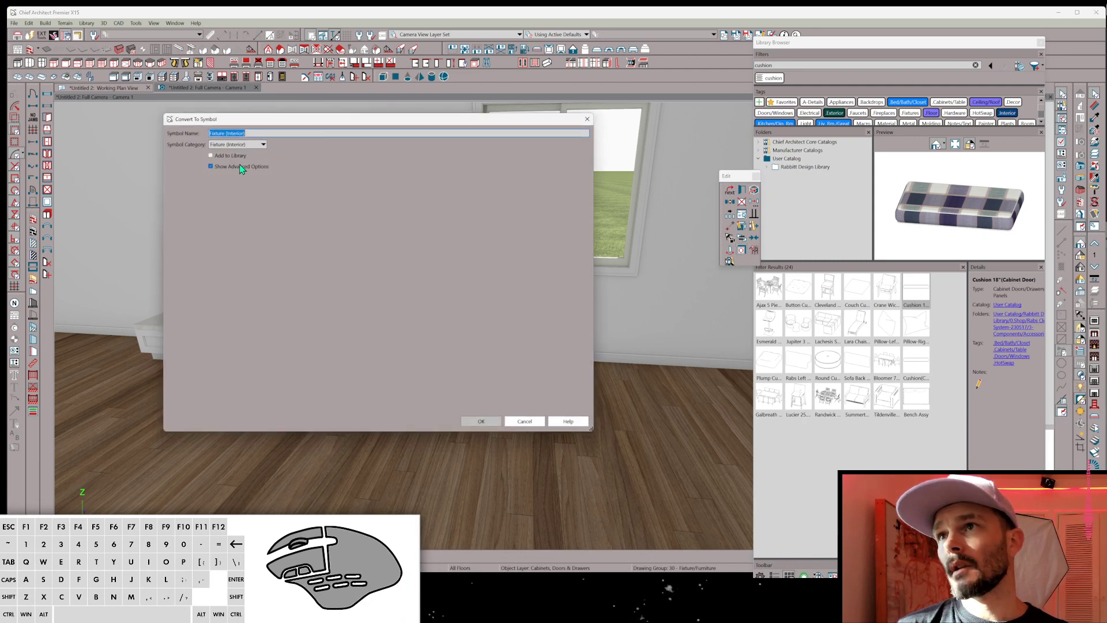
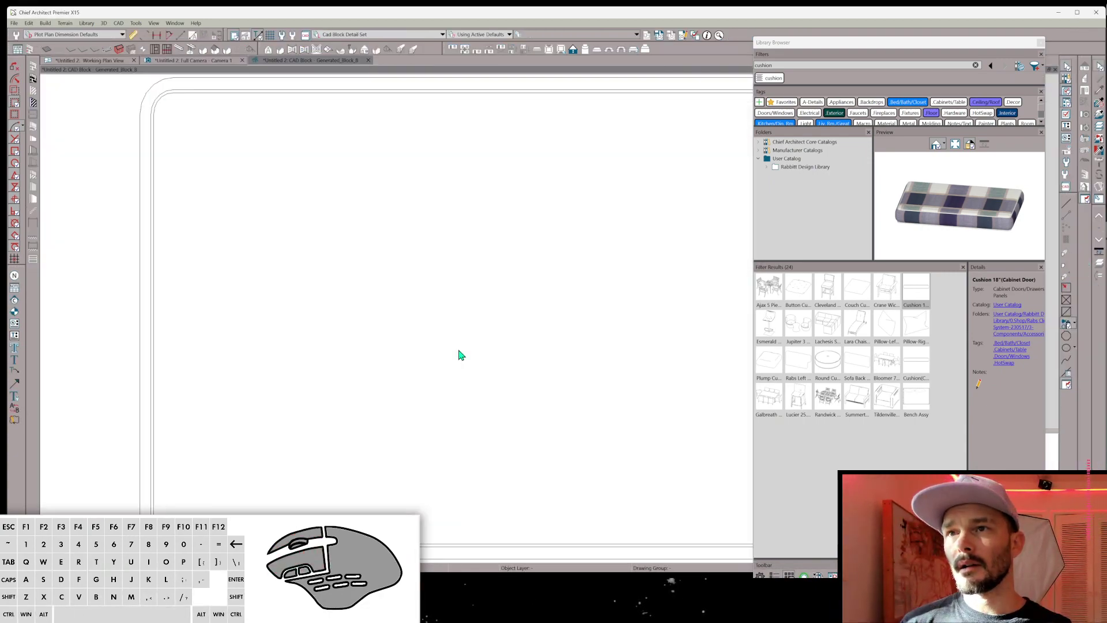
# Select the cushion's plan outline and zoom to it in the Working Plan View.
pyautogui.click(603, 260)
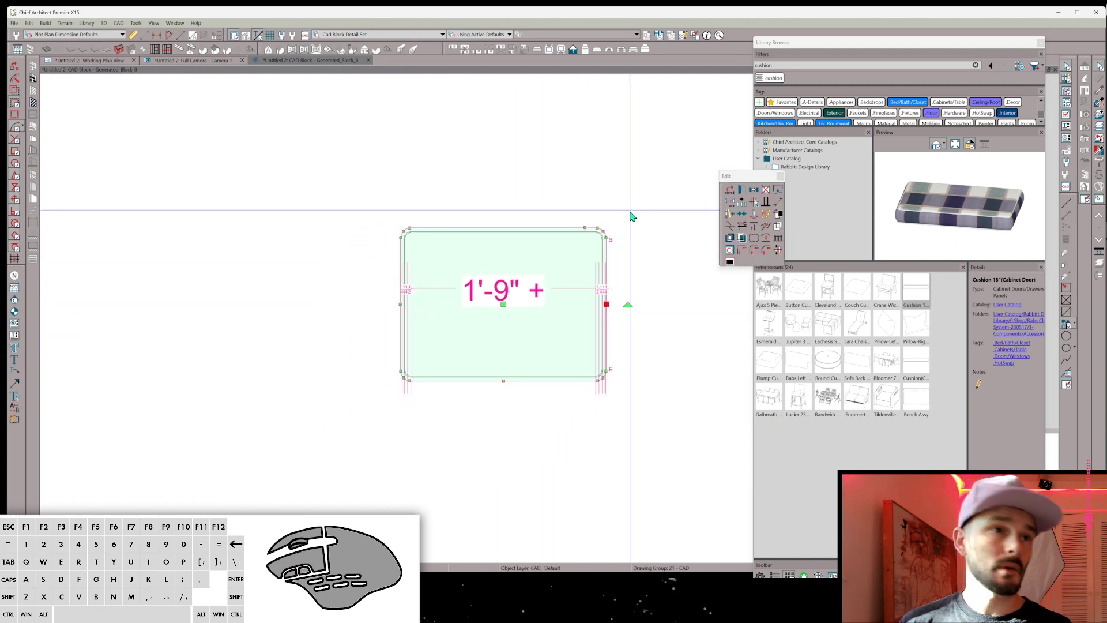
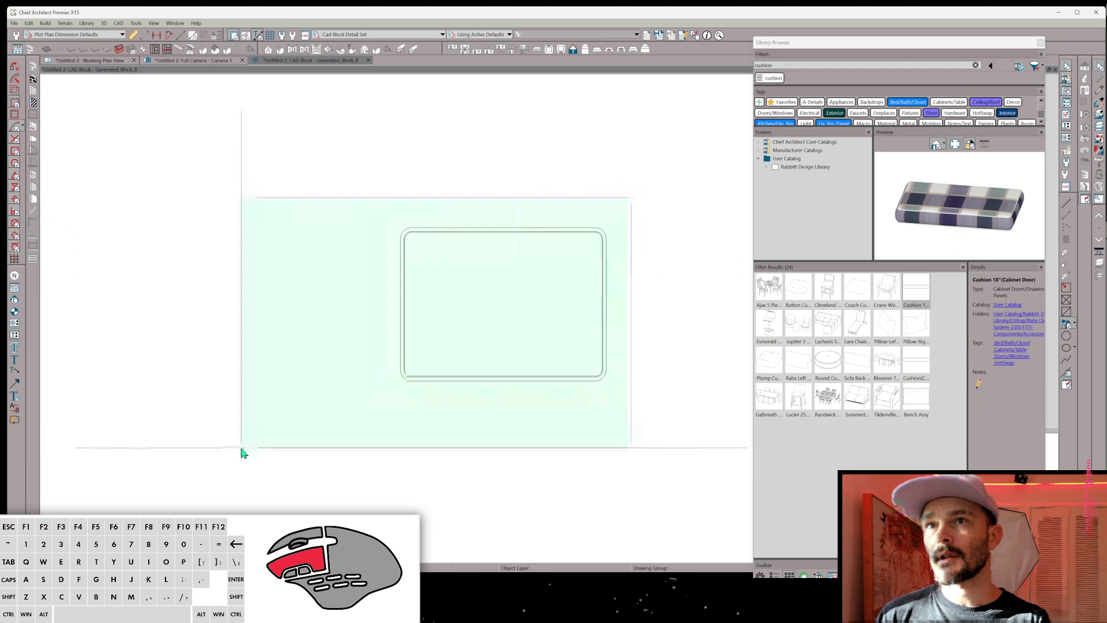
pyautogui.press('c')
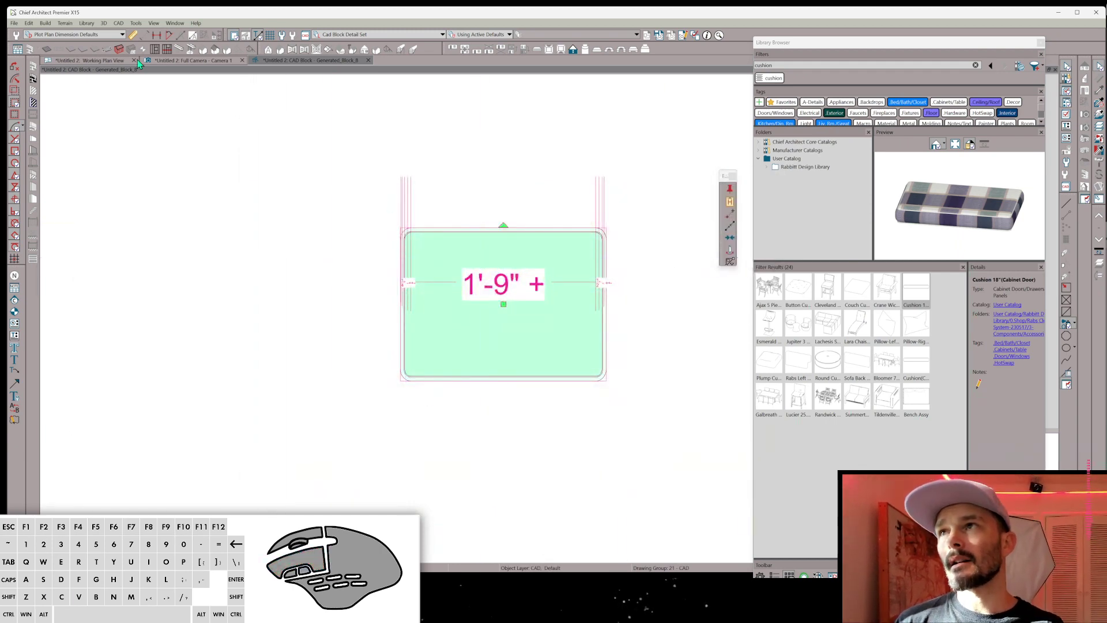
pyautogui.click(100, 61)
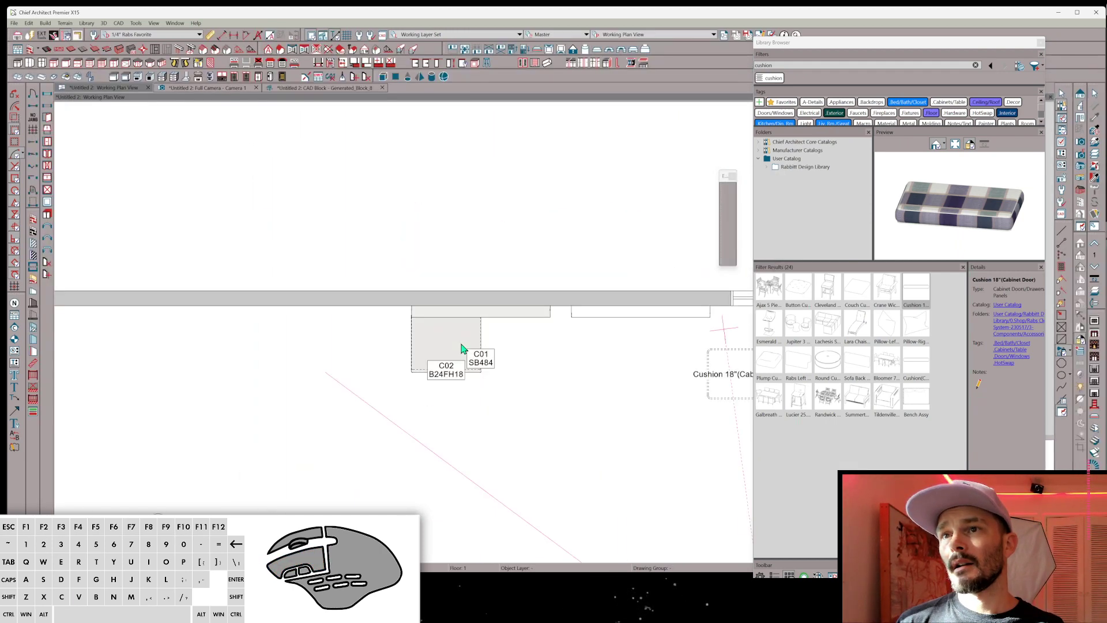
pyautogui.press('shift+c')
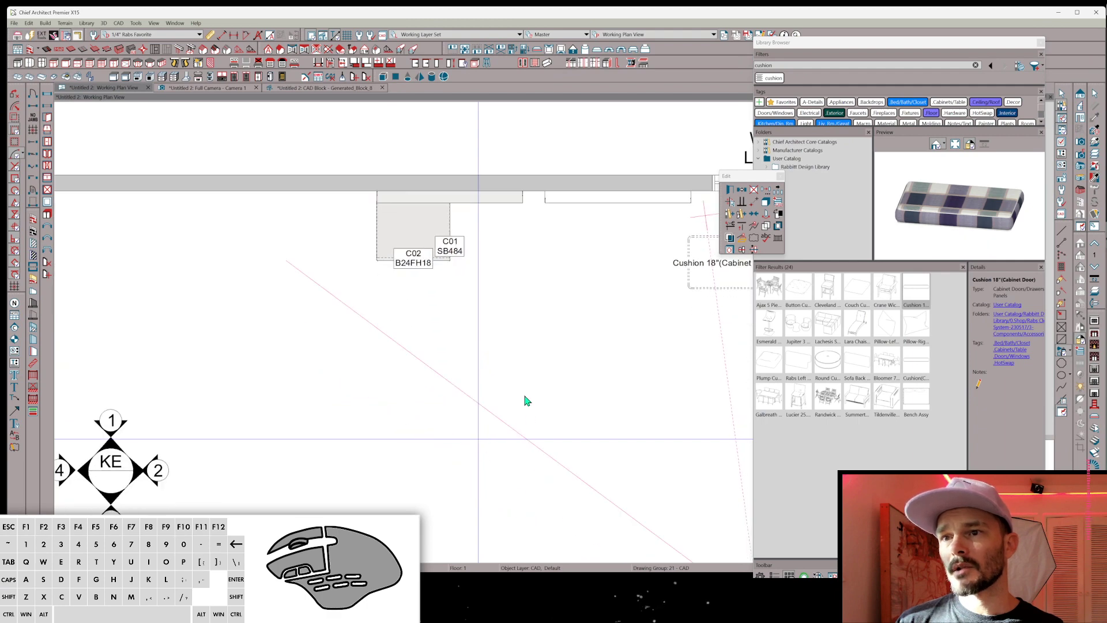
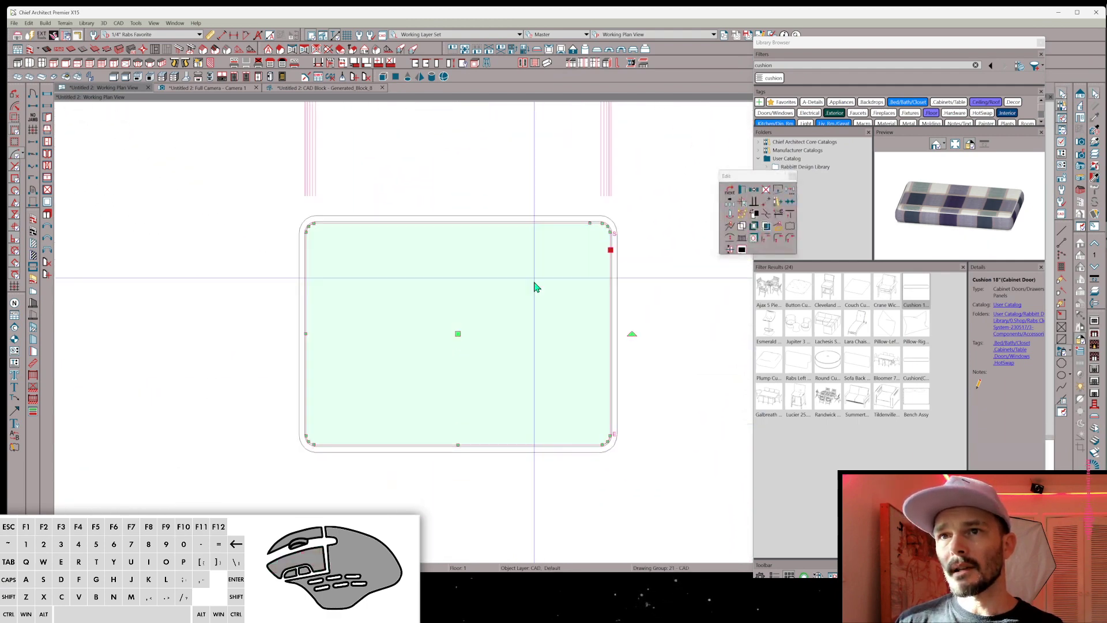
pyautogui.press('c')
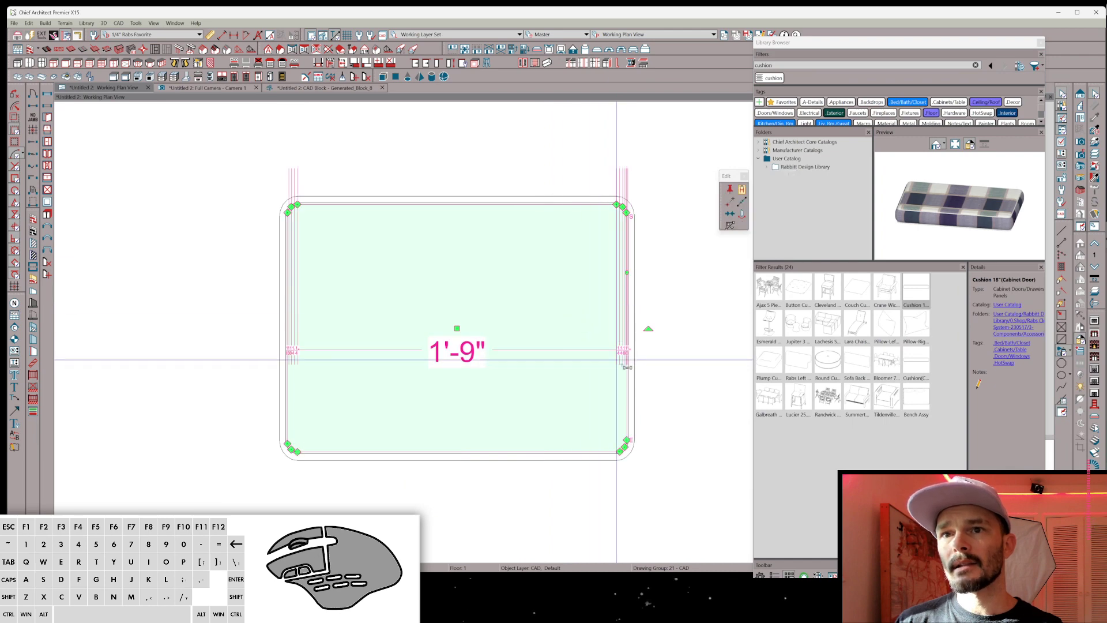
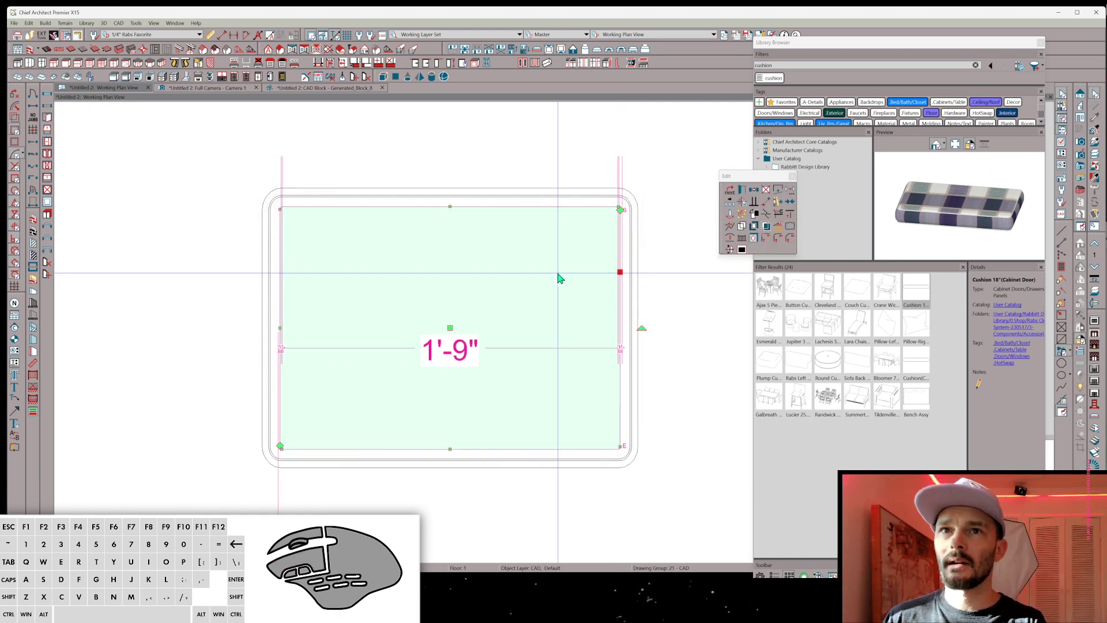
# Inspect the countertop under the cushion outline and close its settings unchanged.
pyautogui.press('g')
pyautogui.click(208, 198)
pyautogui.press('Return')
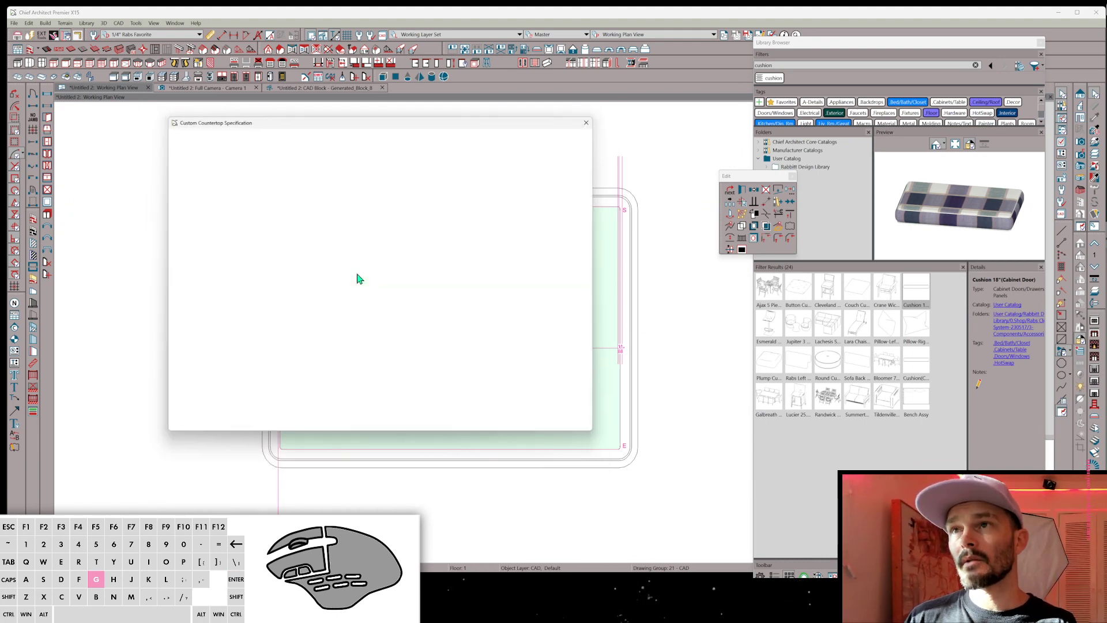
pyautogui.click(267, 143)
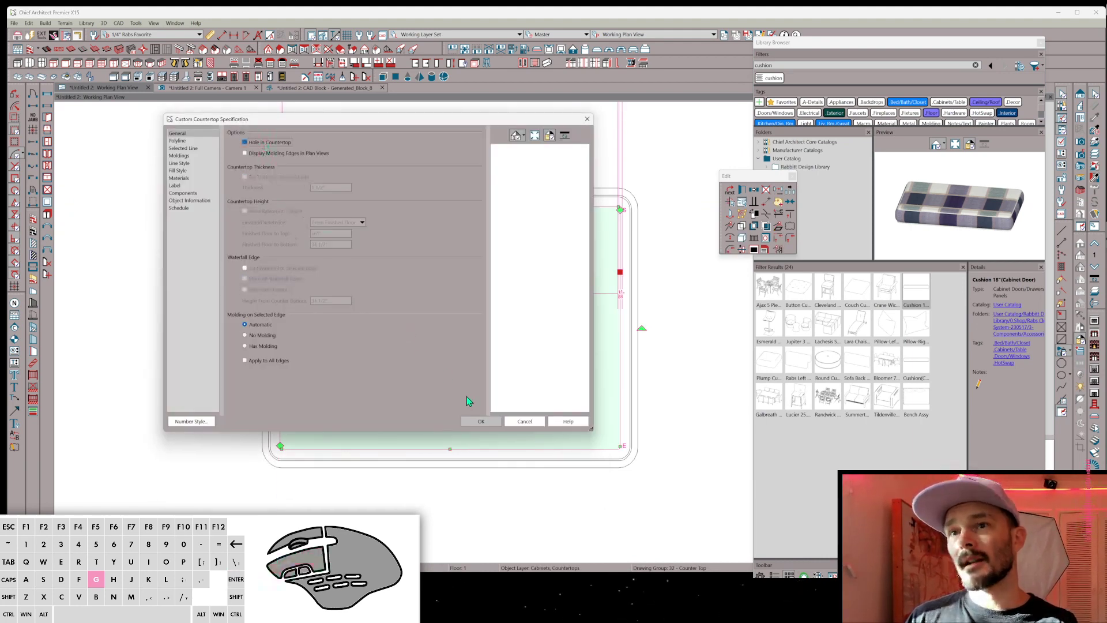
pyautogui.click(499, 422)
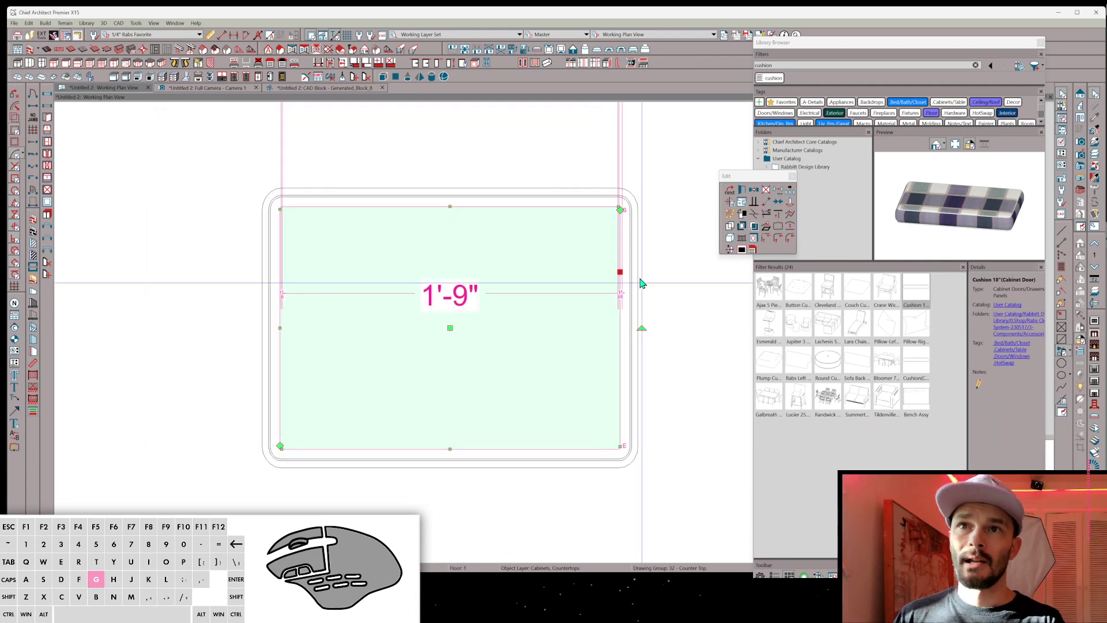
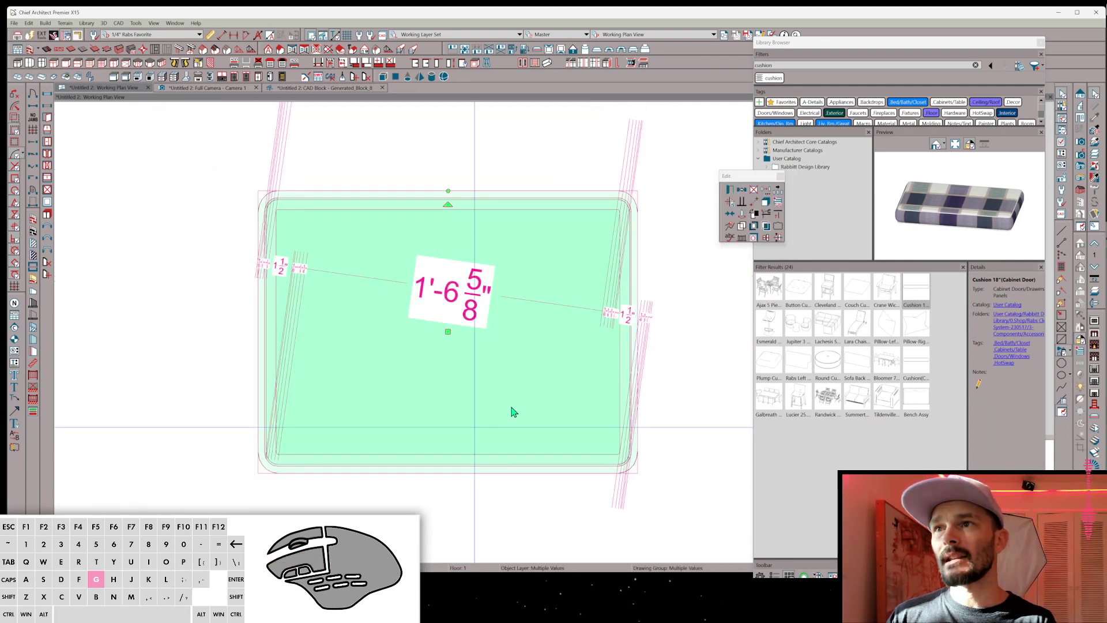
# Rename the cushion's plan CAD block to "CAD Block for Cushion".
pyautogui.click(768, 200)
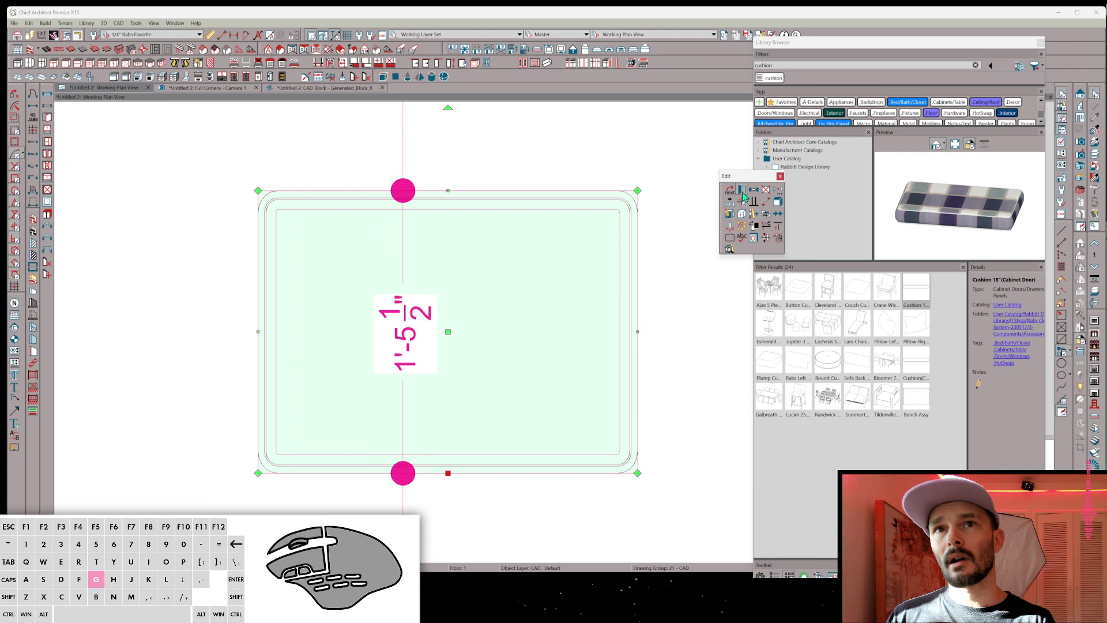
pyautogui.click(746, 193)
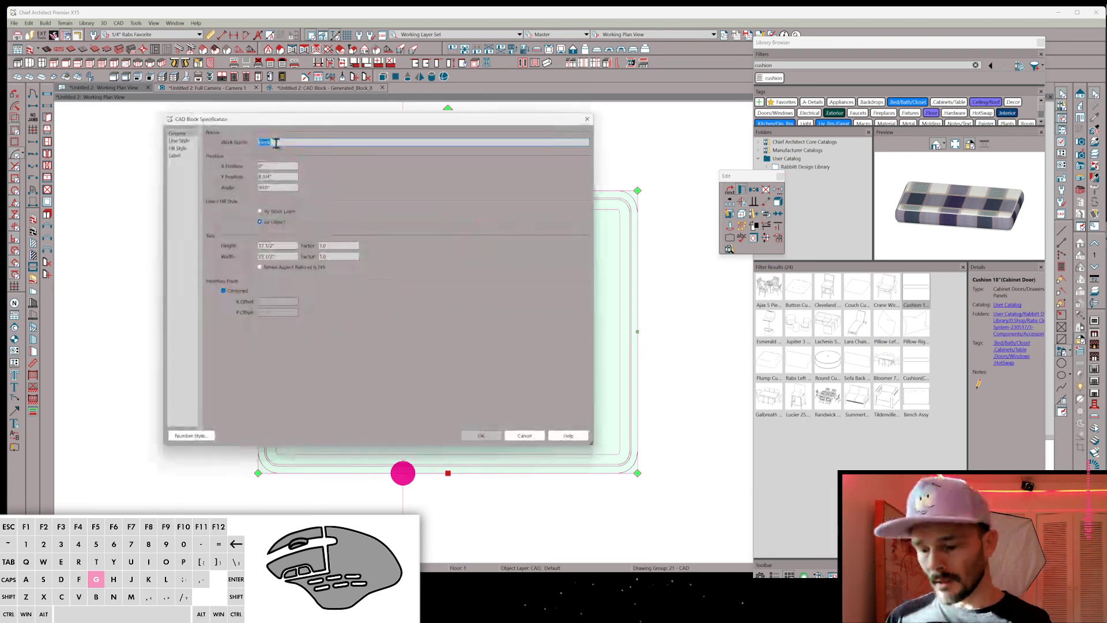
pyautogui.press('shift+c')
pyautogui.press('shift+a')
pyautogui.press('space')
pyautogui.press('space')
pyautogui.press('space')
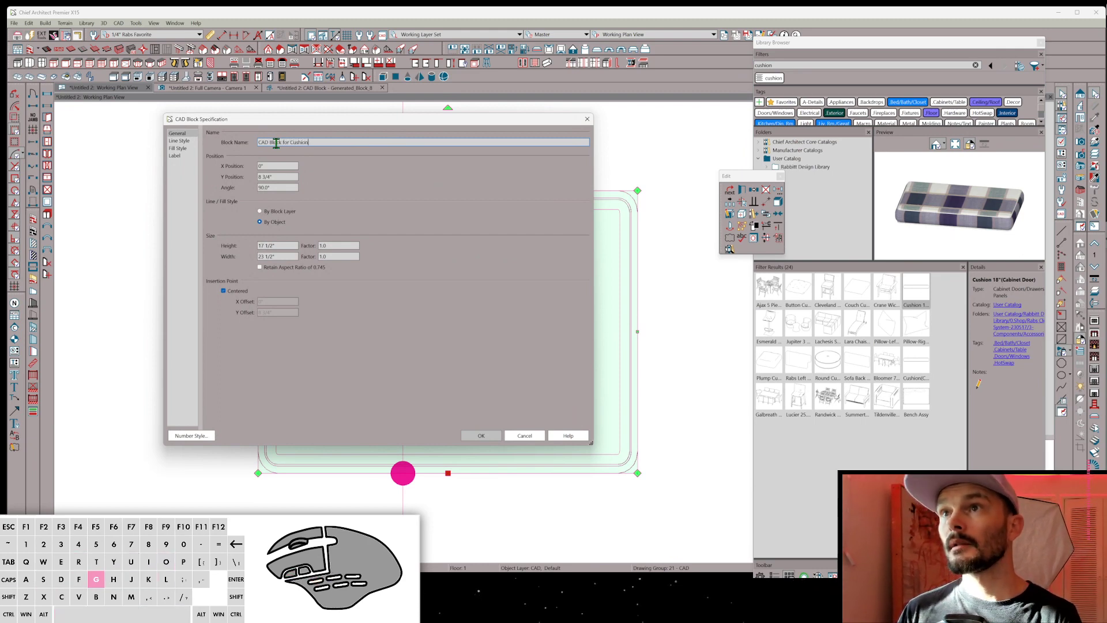
pyautogui.press('space')
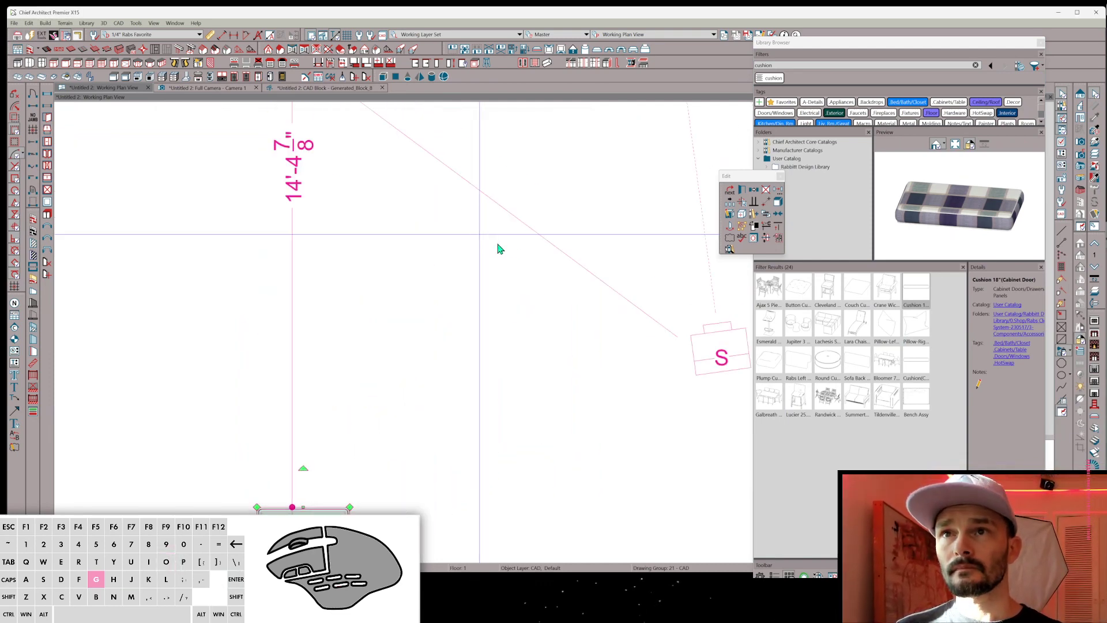
# Convert the cushion to an interior fixture symbol set to insert into countertops.
pyautogui.click(571, 309)
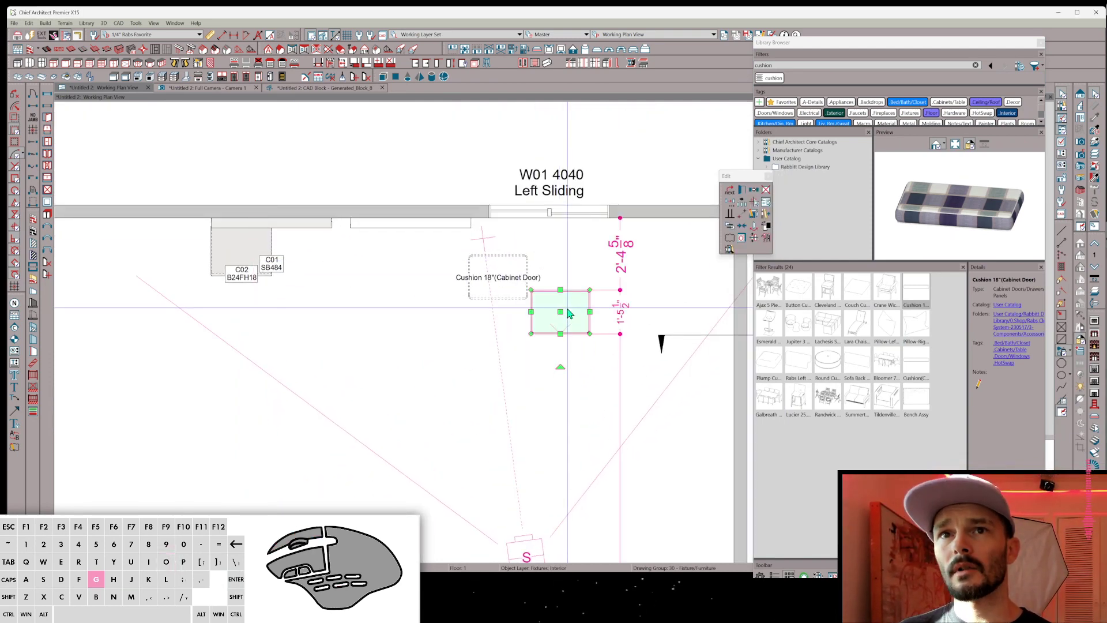
pyautogui.middleClick(769, 240)
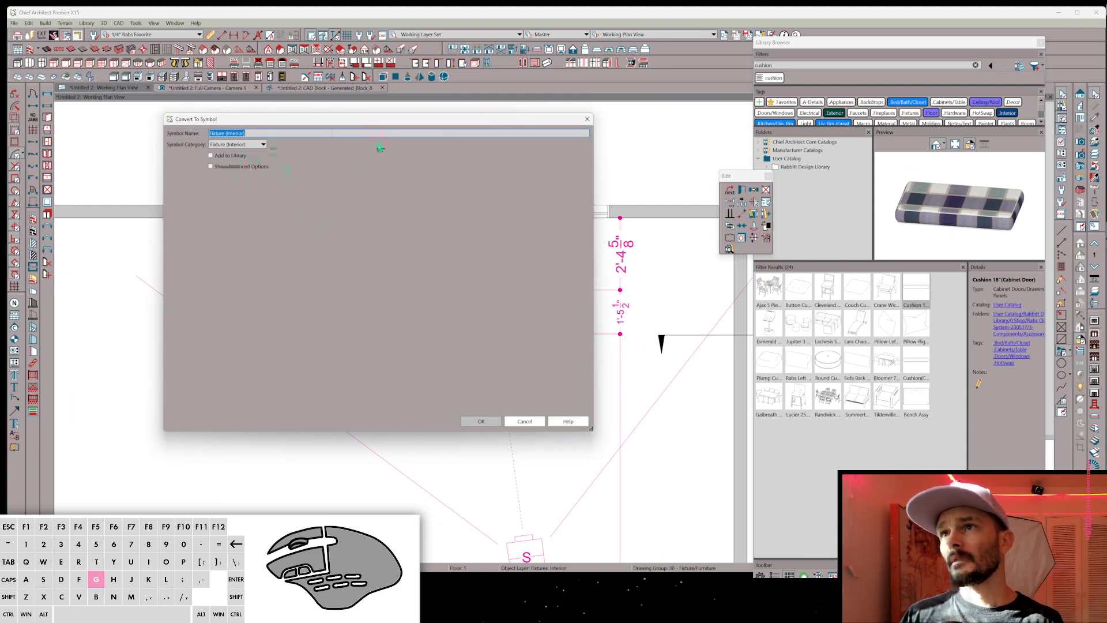
pyautogui.middleClick(530, 423)
pyautogui.click(559, 315)
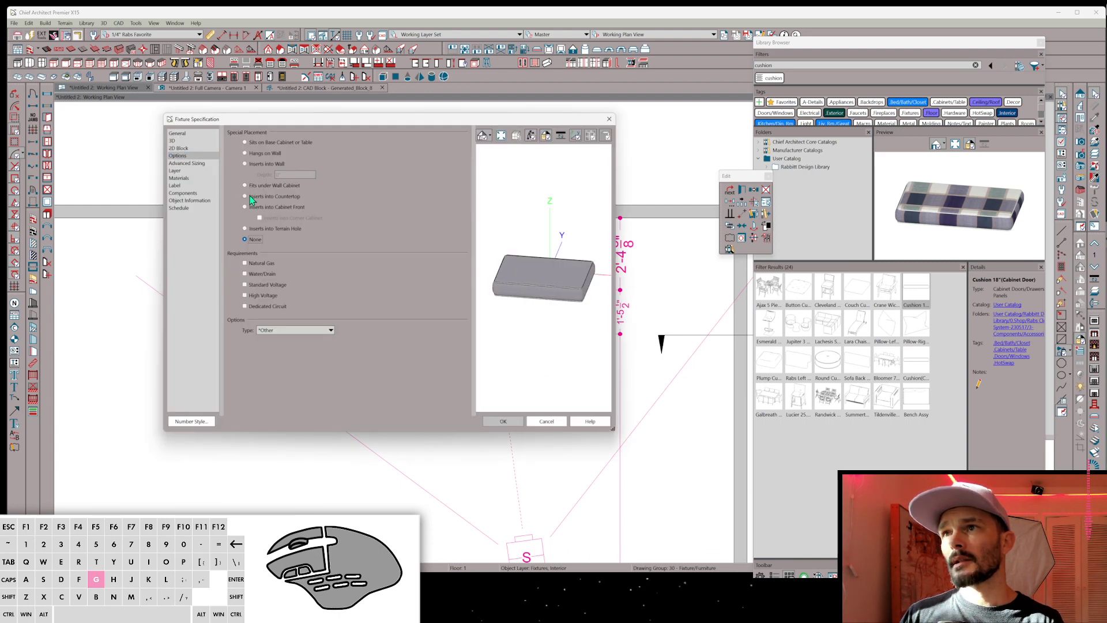
pyautogui.middleClick(254, 196)
pyautogui.click(290, 336)
# Assign the cushion CAD block as the fixture's 2D plan symbol and apply the settings.
pyautogui.click(284, 477)
pyautogui.click(189, 147)
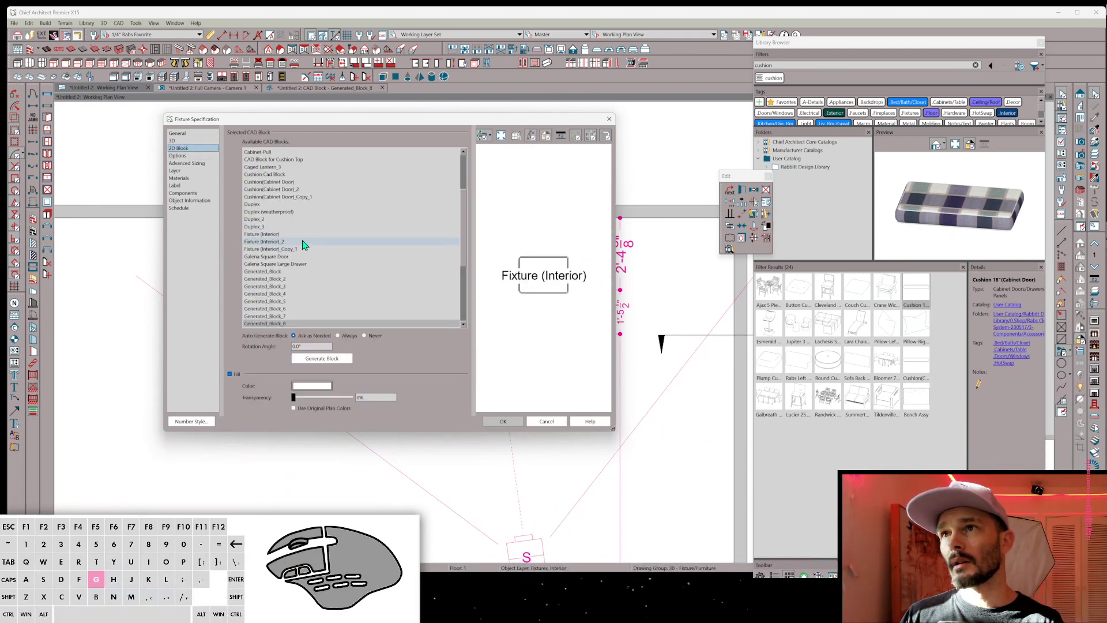
pyautogui.click(277, 160)
pyautogui.click(513, 425)
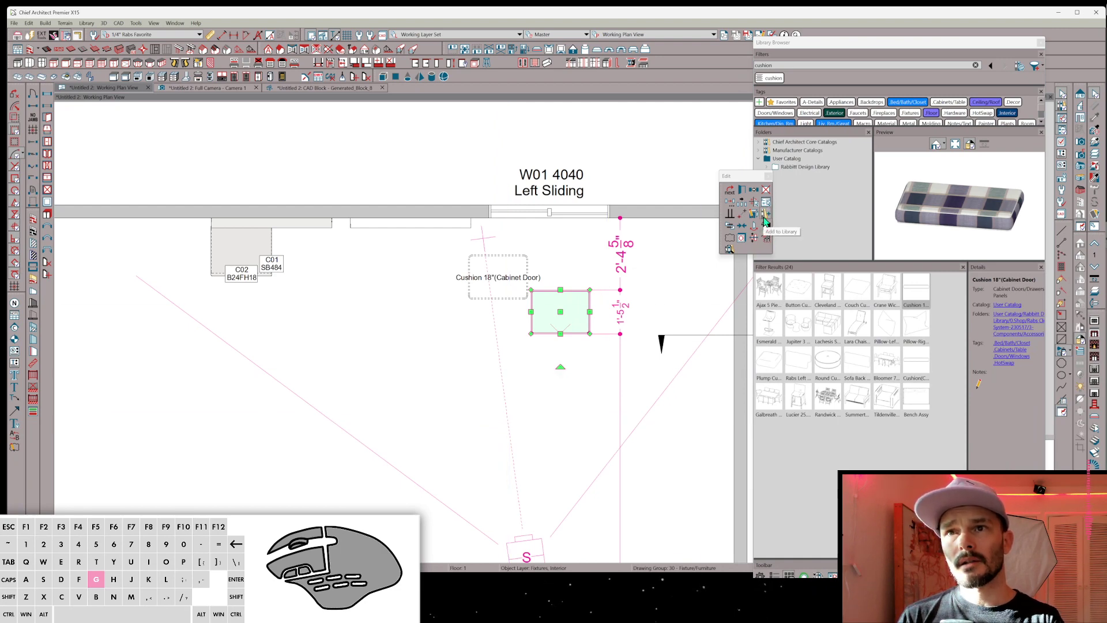
# Rename the cushion fixture to 'Cushion Top' in its Fixture Specification.
pyautogui.click(751, 192)
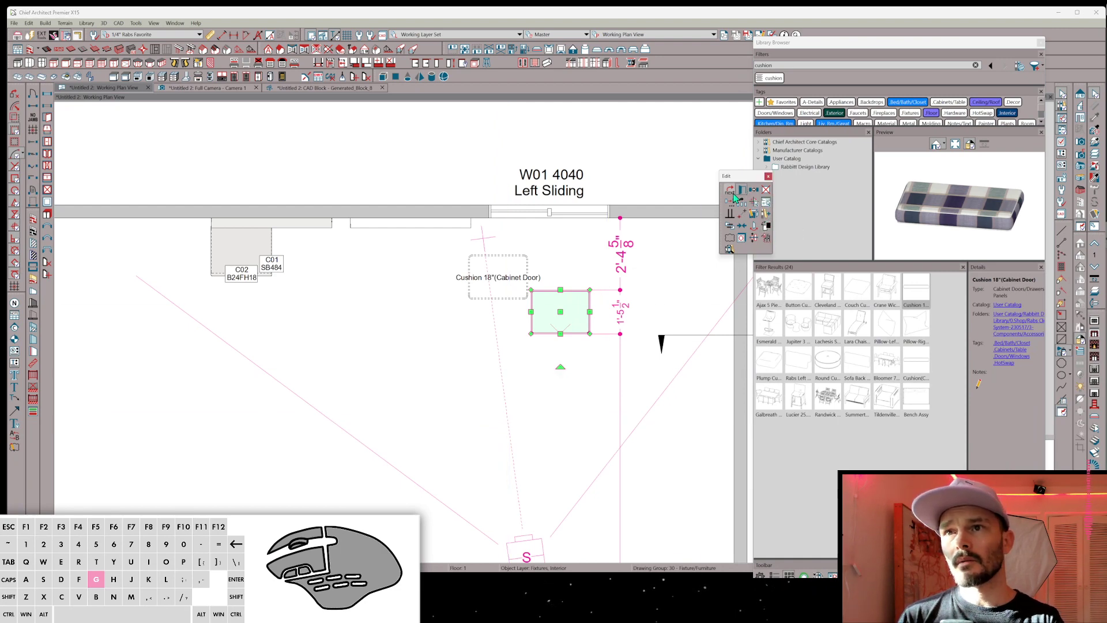
pyautogui.click(184, 144)
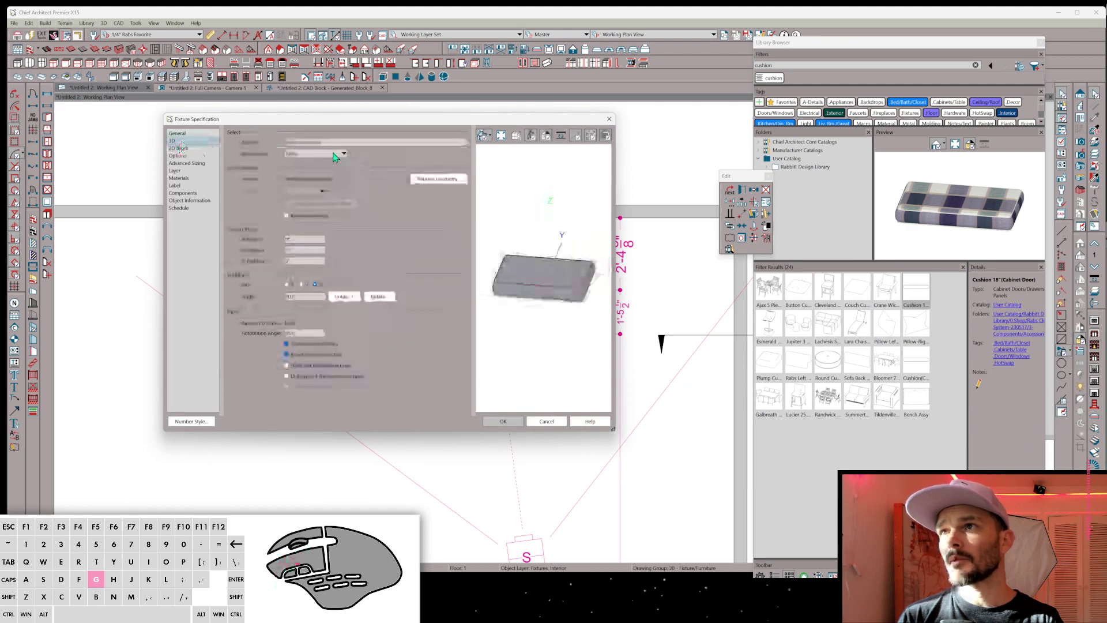
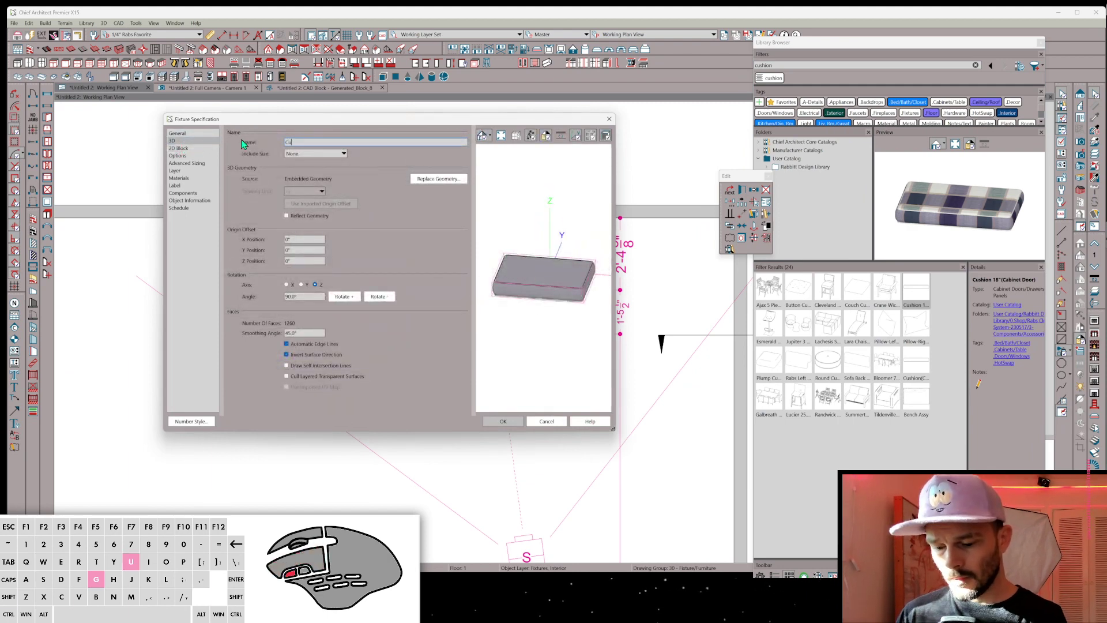
pyautogui.press('space')
pyautogui.press('space')
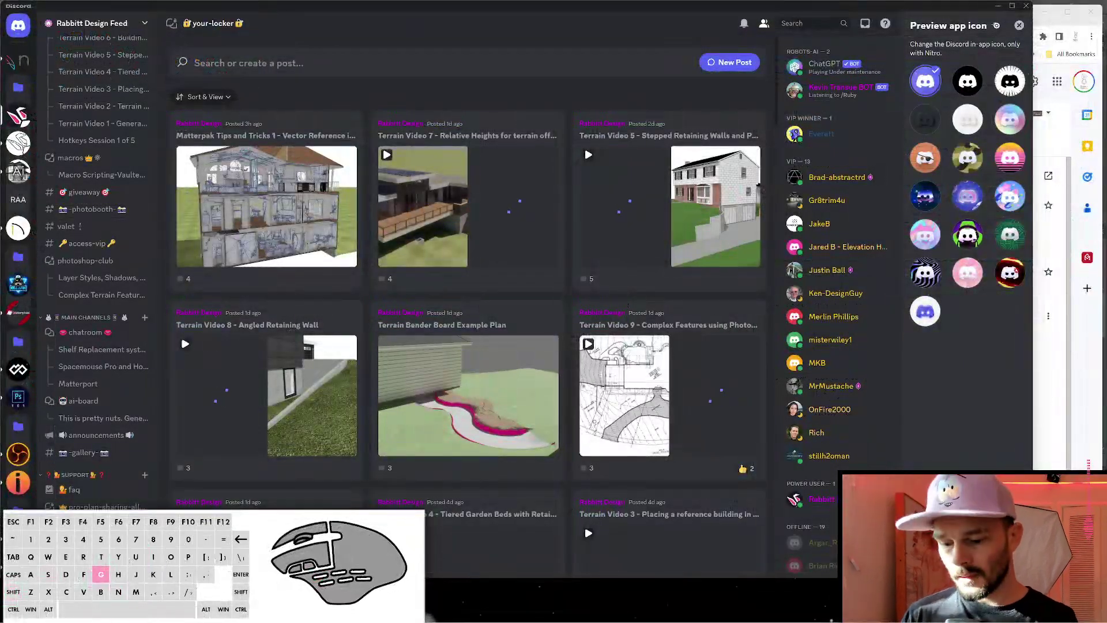
pyautogui.press('h')
pyautogui.press('k')
pyautogui.press('shift+0')
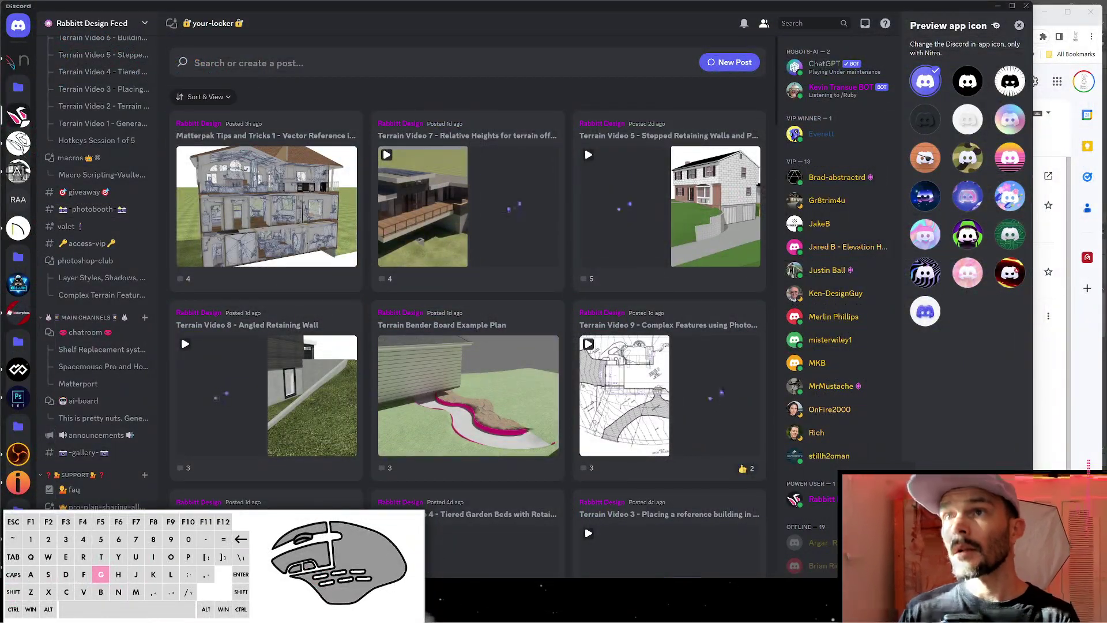
pyautogui.press('Return')
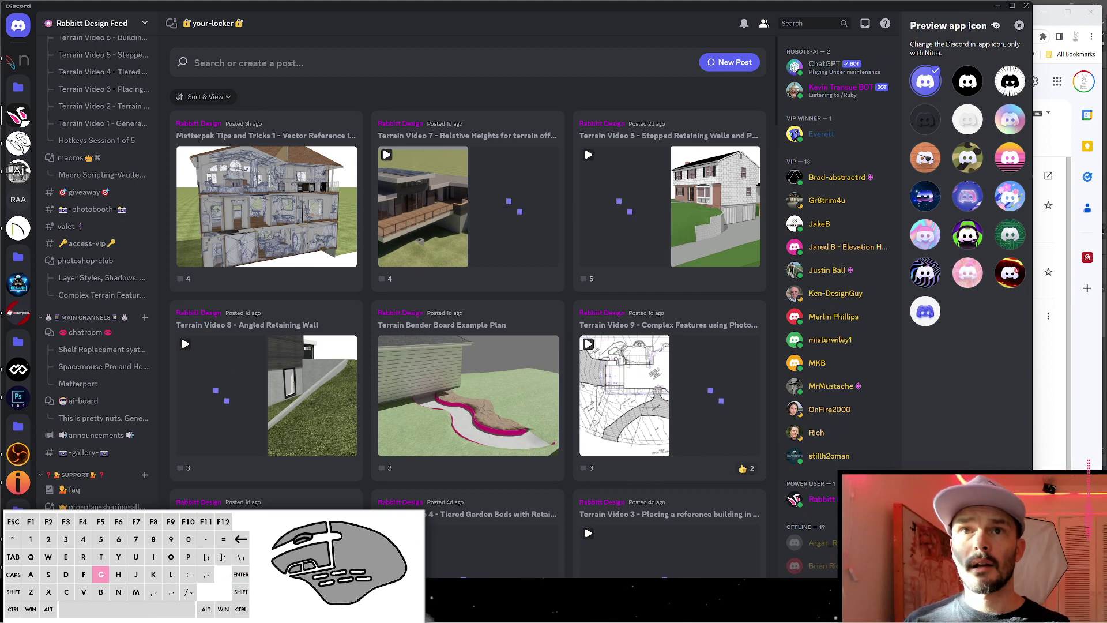
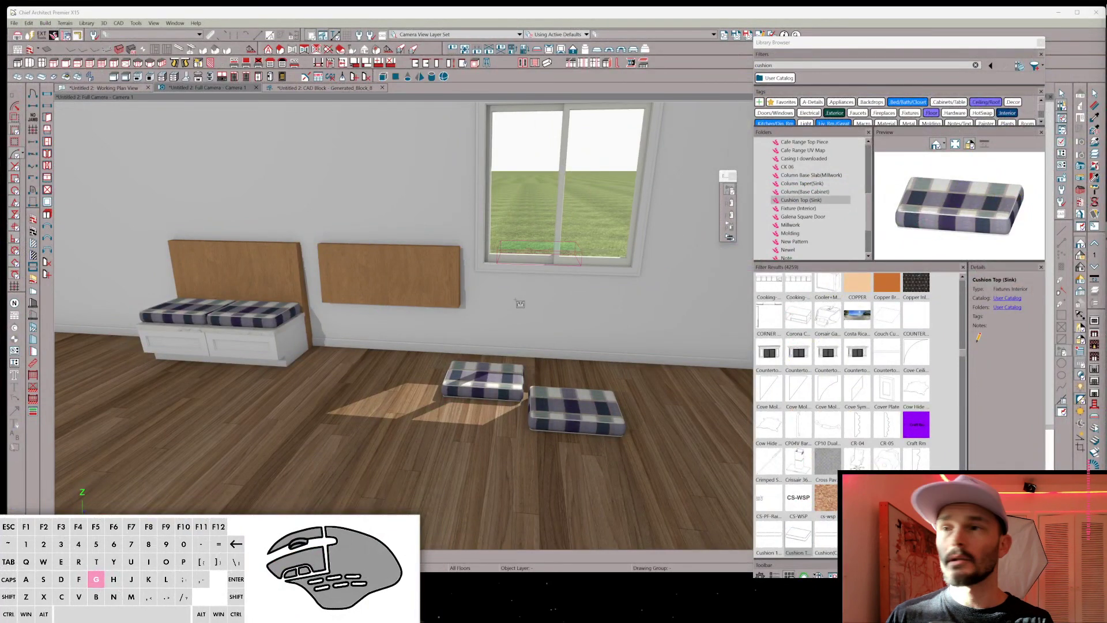
# Move the banquette bench base cabinet farther along the wall by the entered distance.
pyautogui.press('space')
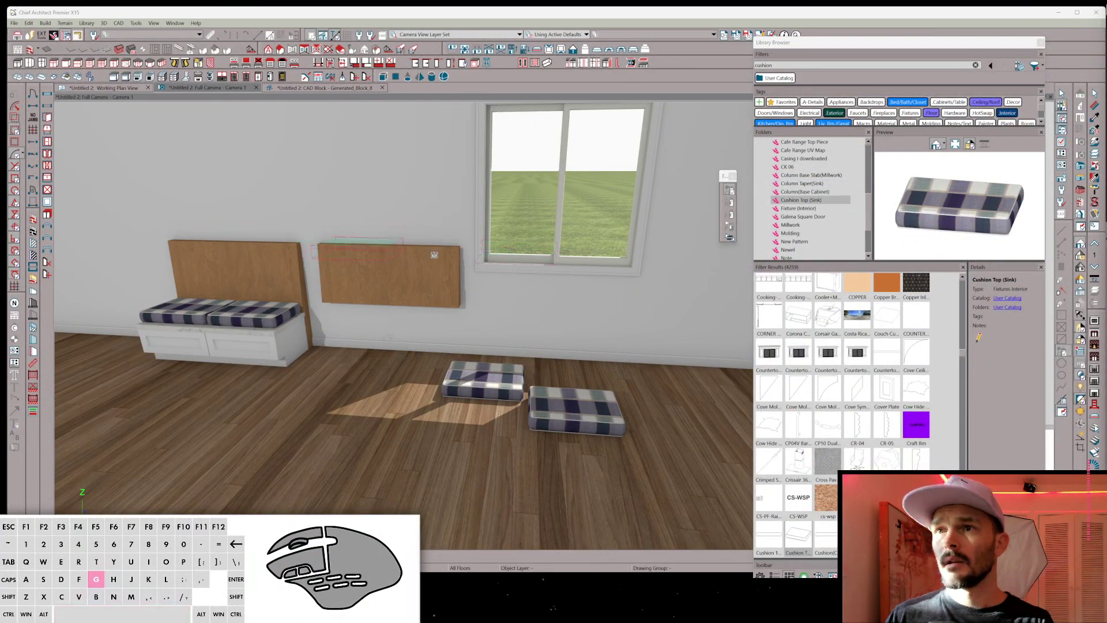
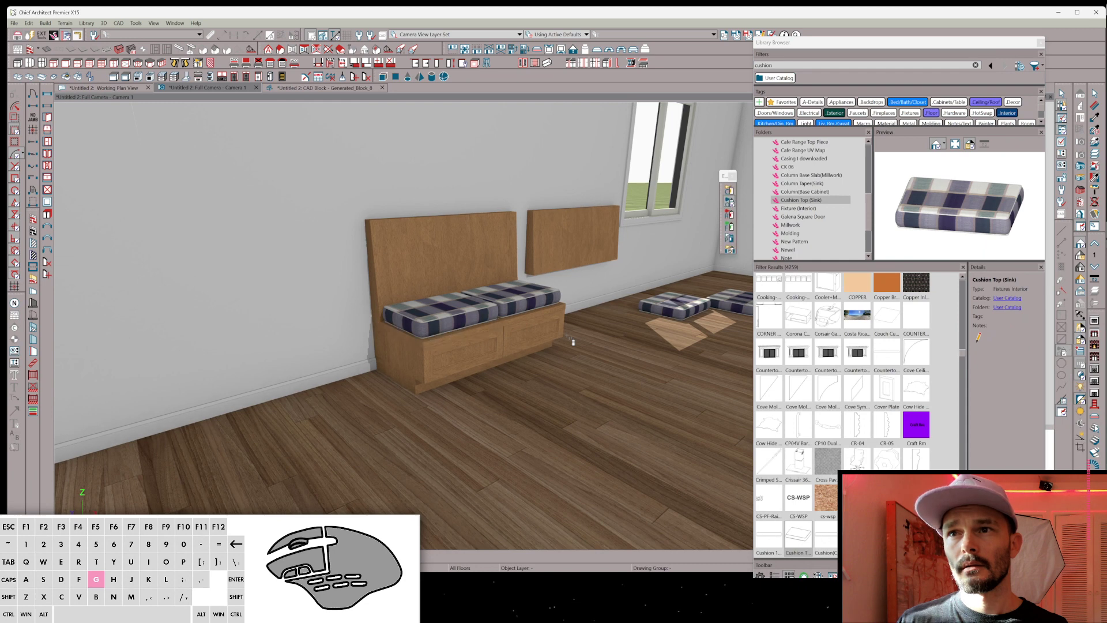
pyautogui.press('space')
pyautogui.click(478, 344)
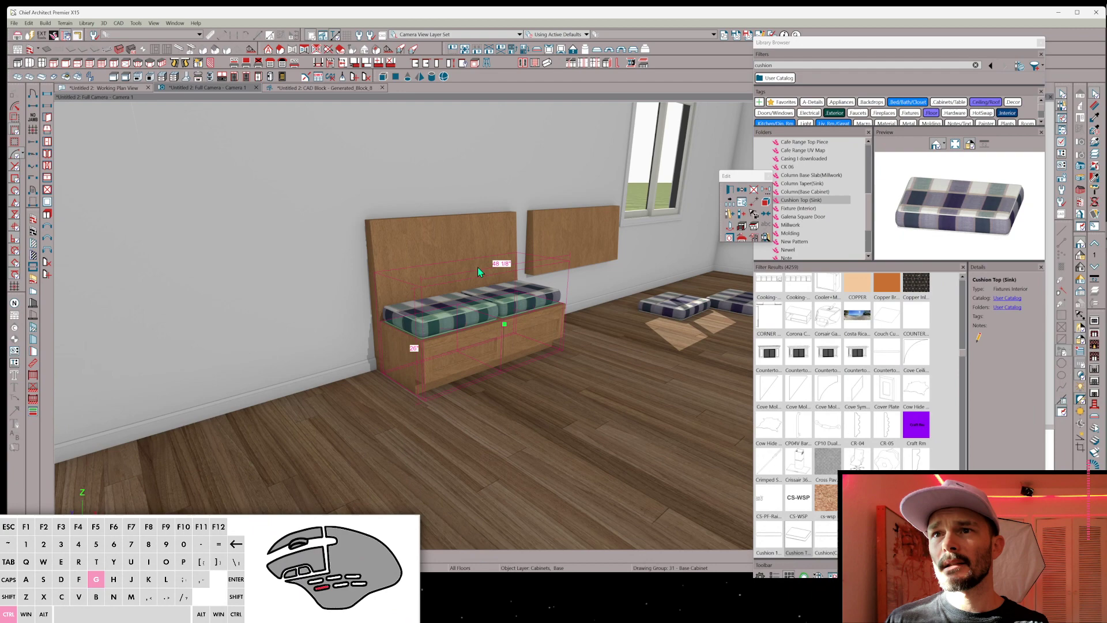
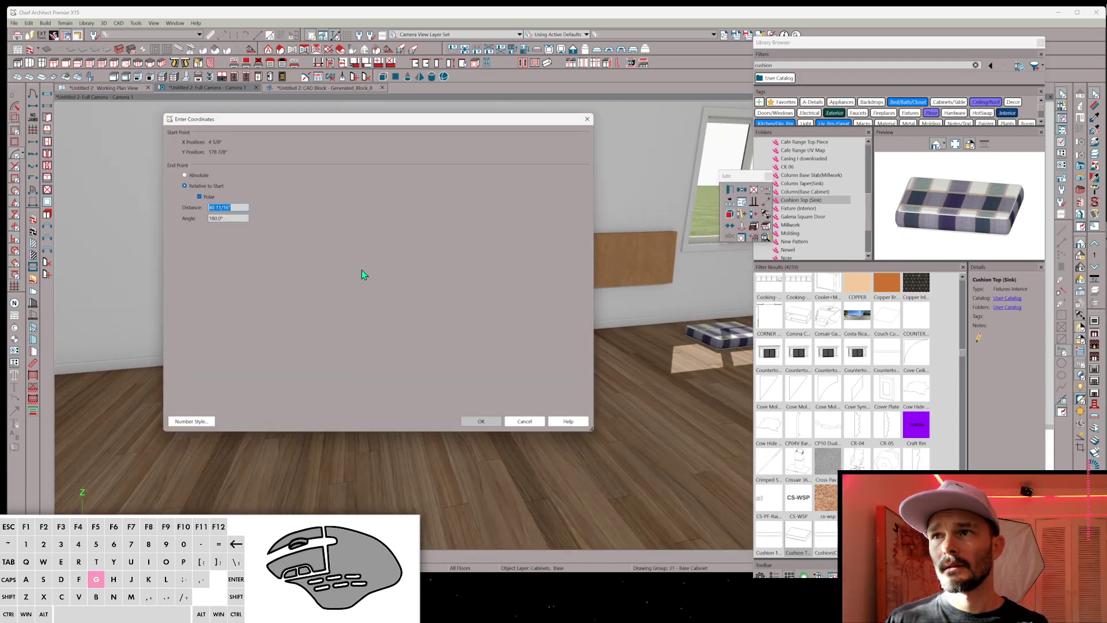
pyautogui.press('Return')
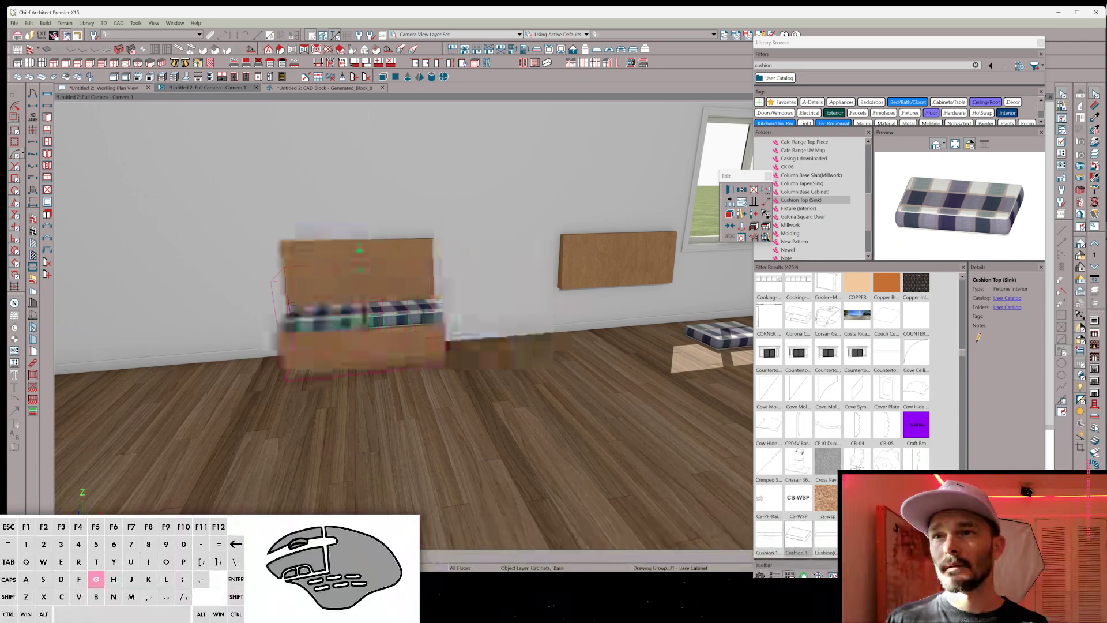